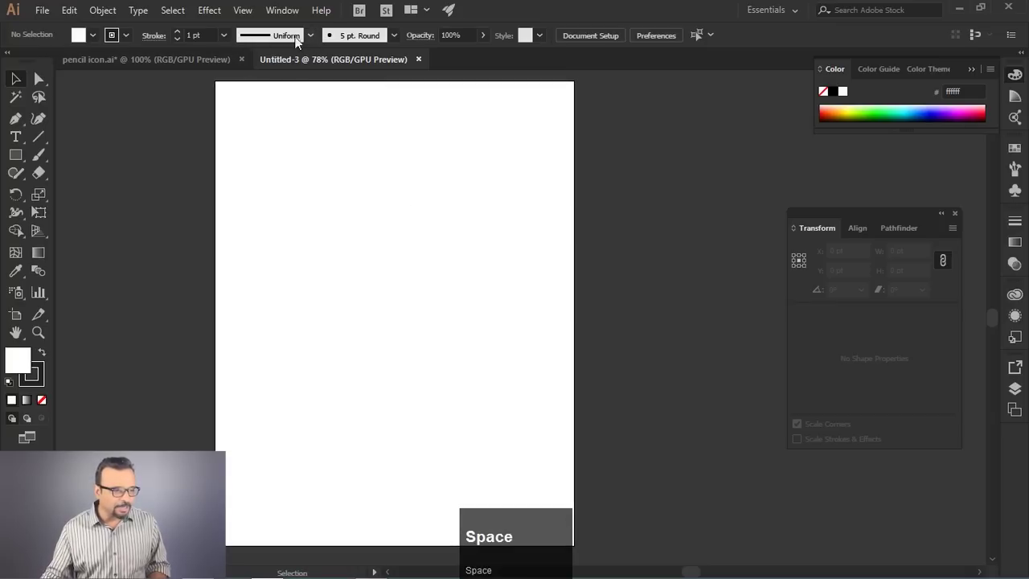
Step: Show the Actions panel from the Window menu and place it beside the artboard
left_click(281, 15)
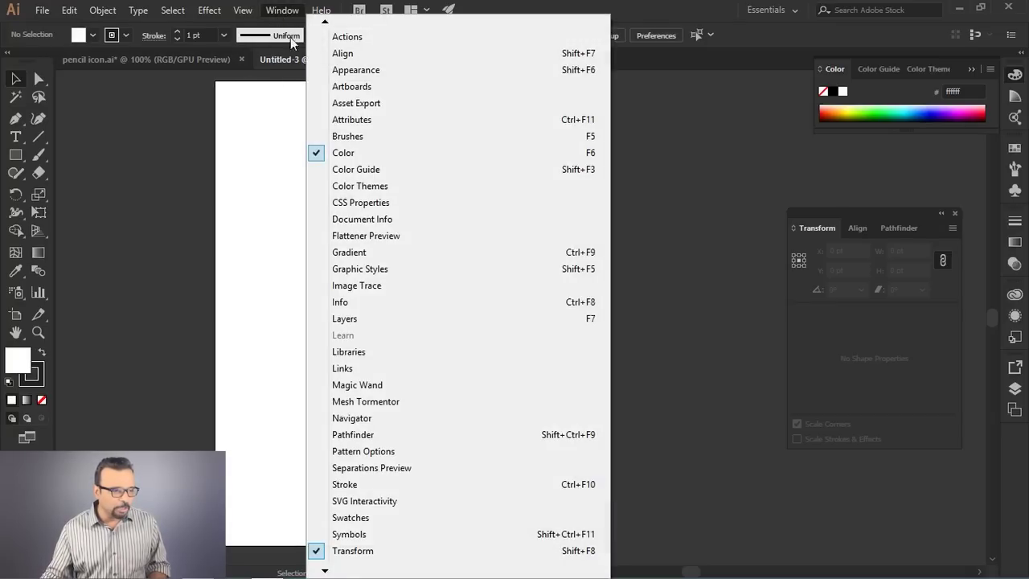
key("ctrl+shift+F11")
key("shift+F8")
key("ctrl+F10")
key("ctrl+shift+F9")
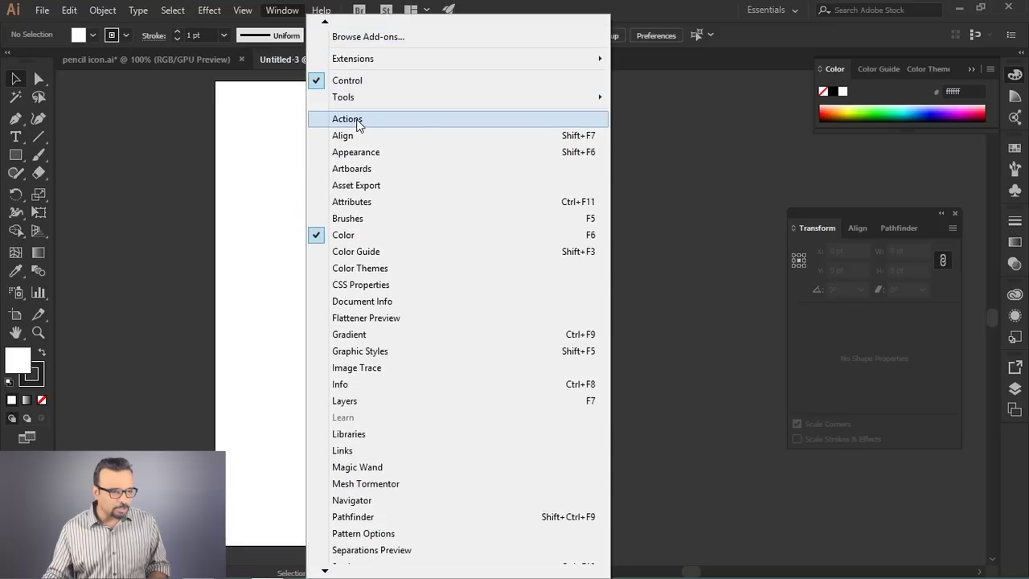
left_click_drag(363, 126, 594, 146)
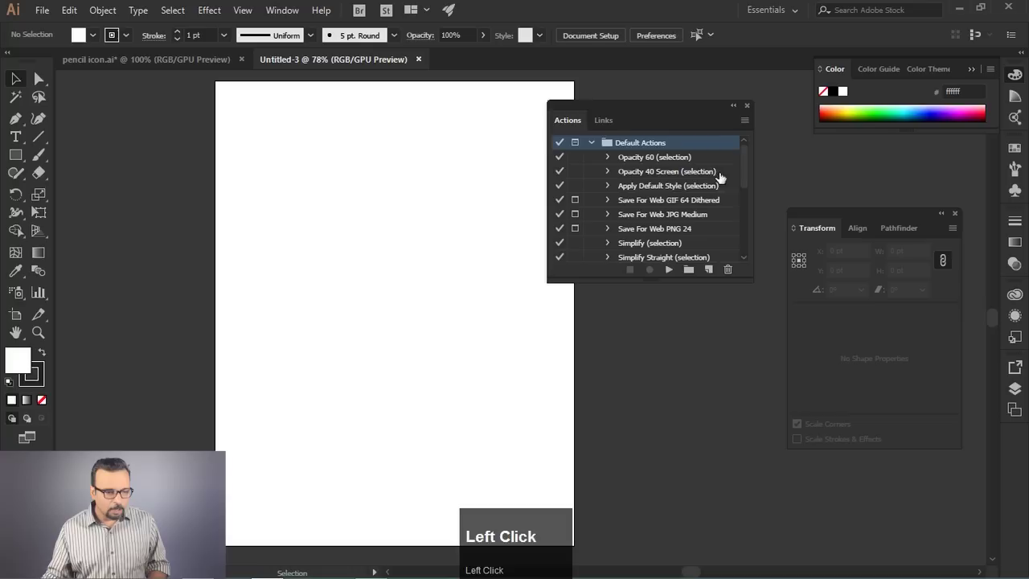
left_click_drag(748, 154, 592, 146)
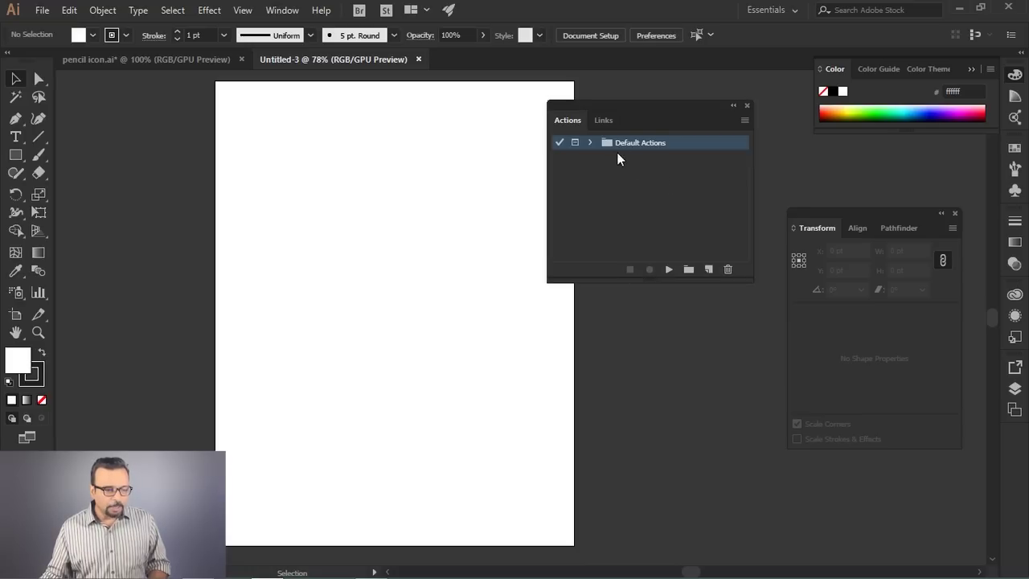
Step: Expand the Default Actions set and select the Opacity 40 Screen action
left_click(593, 146)
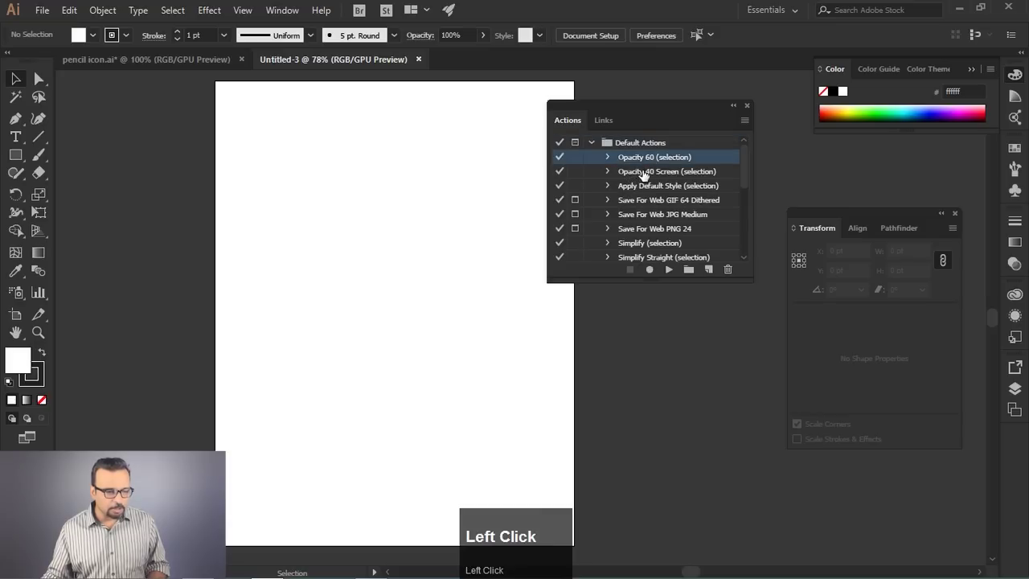
left_click(618, 192)
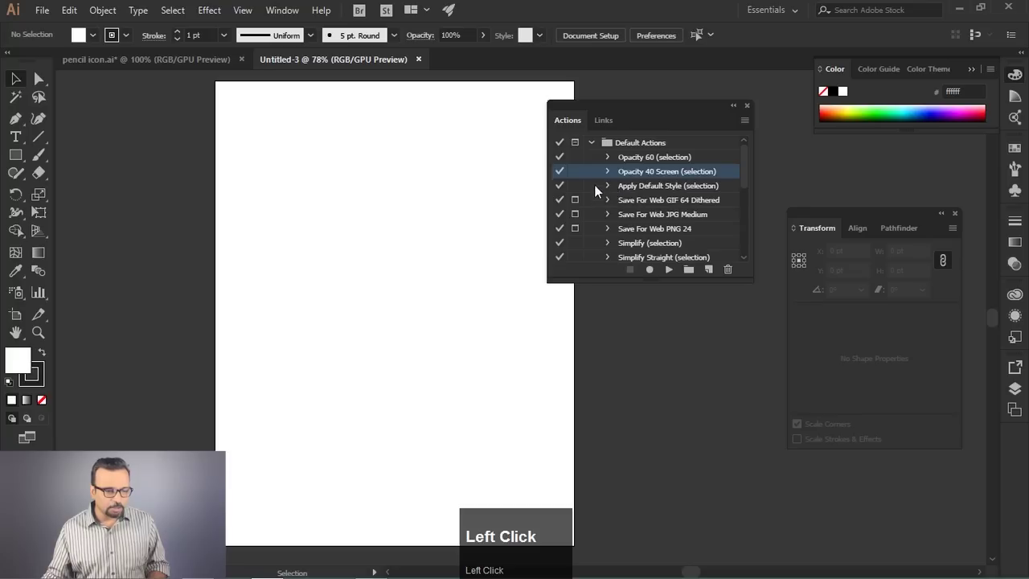
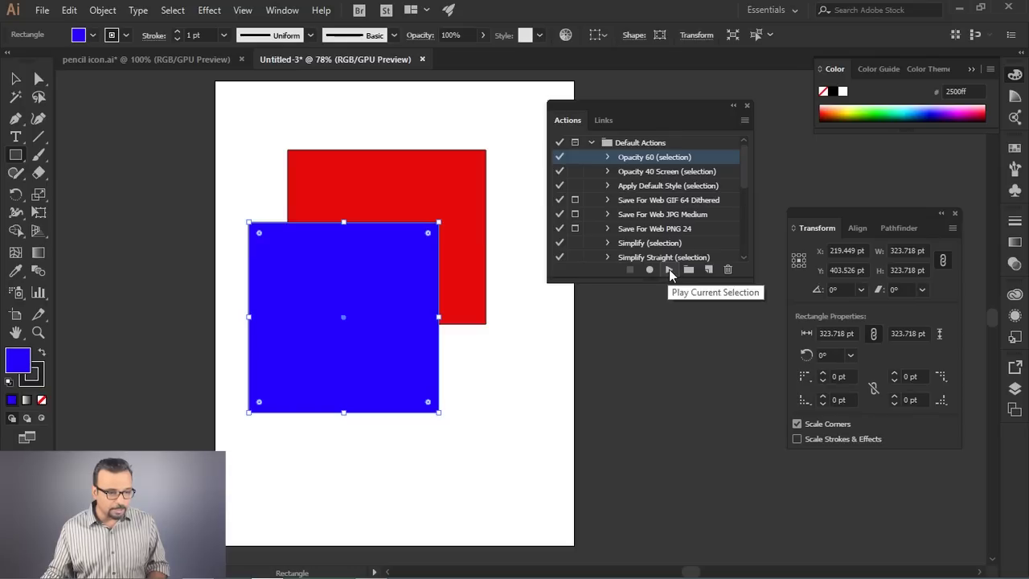
Step: Run Opacity 60 (selection) on the blue square, then undo the opacity change
left_click(671, 273)
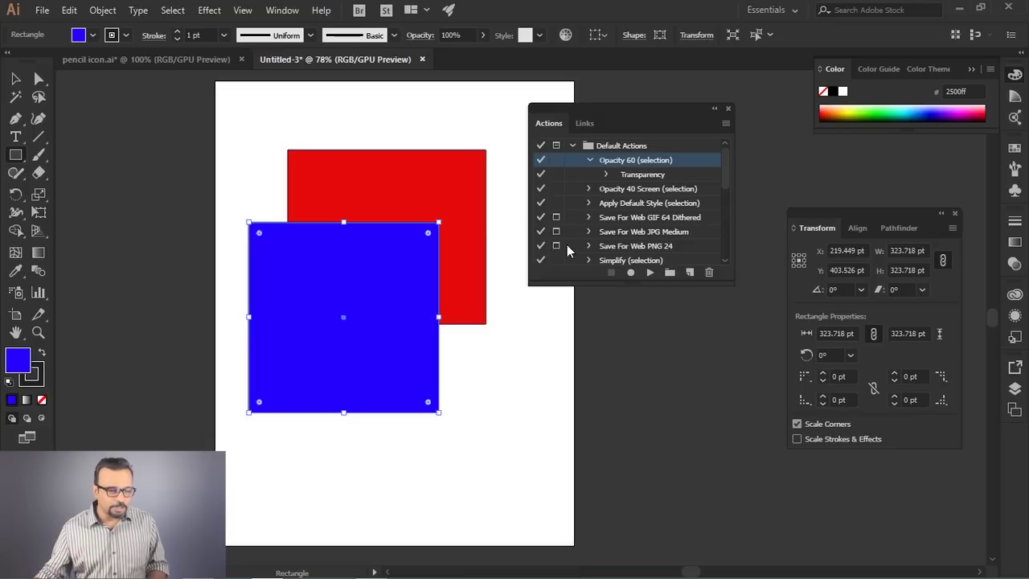
left_click(653, 283)
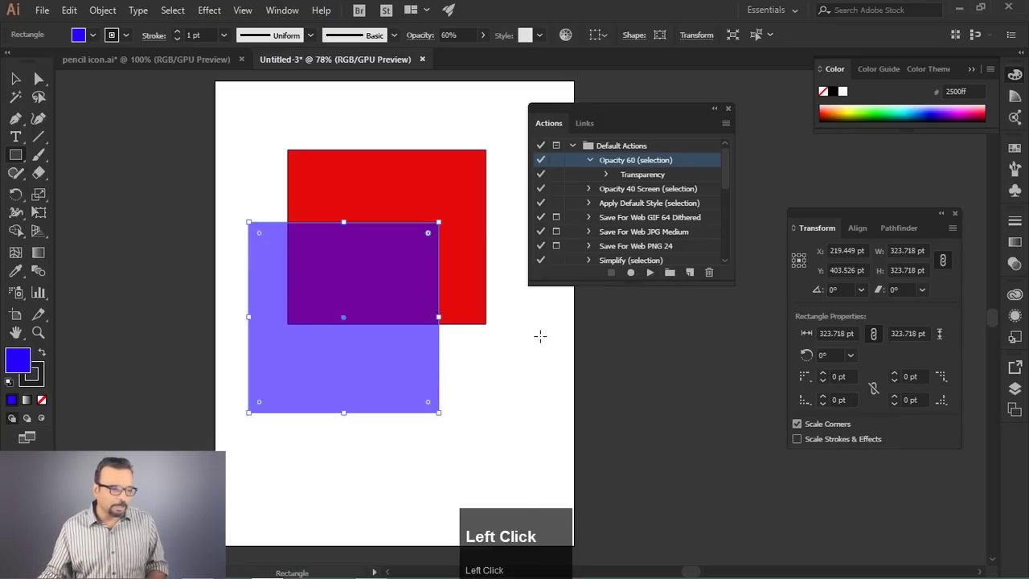
key("ctrl+z")
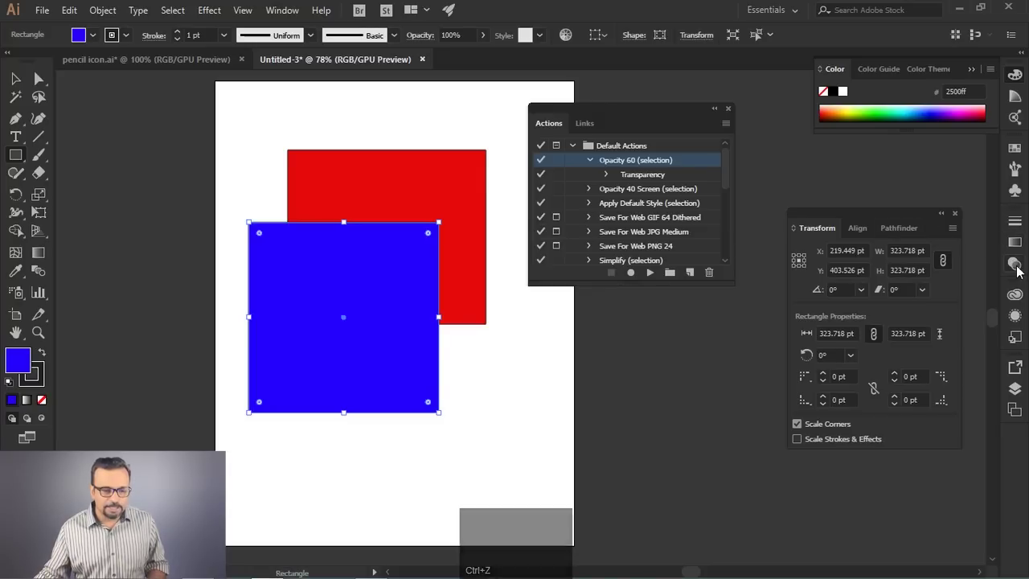
left_click(1018, 271)
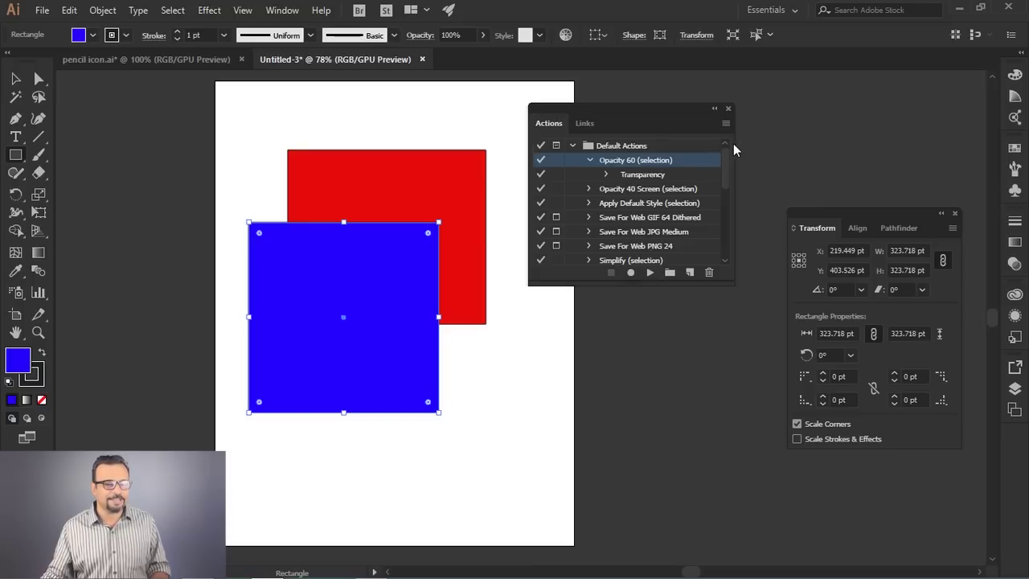
Step: Switch the Actions panel to Button Mode and apply Opacity 40 Screen to the blue square
left_click_drag(636, 109, 728, 132)
left_click(728, 132)
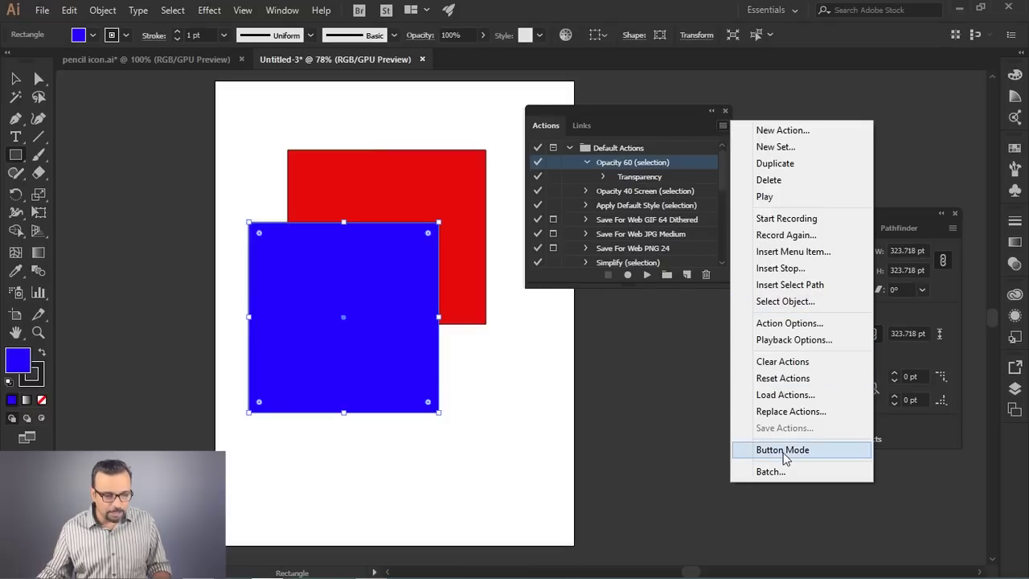
left_click_drag(791, 454, 822, 362)
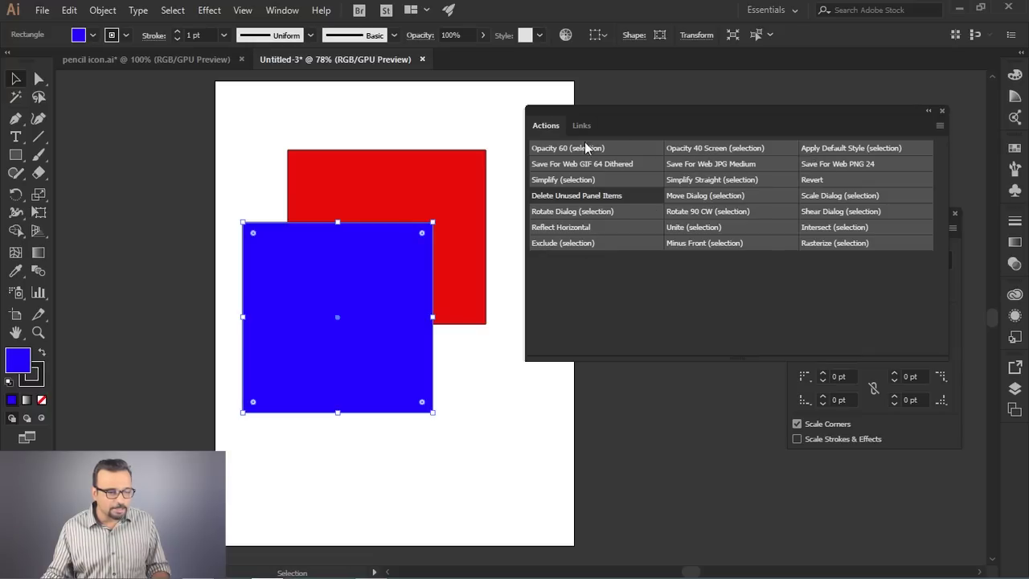
left_click(694, 153)
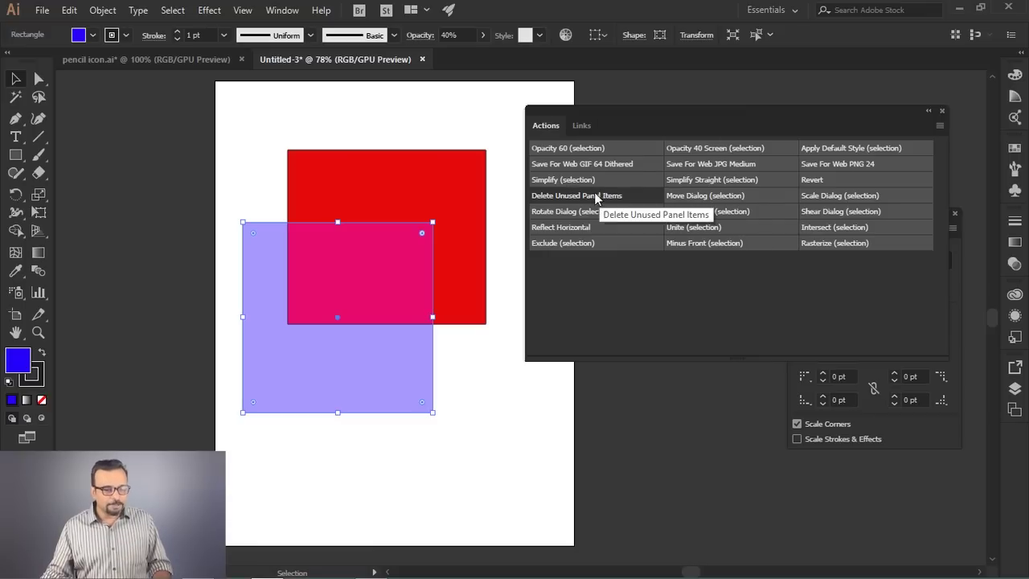
left_click(947, 131)
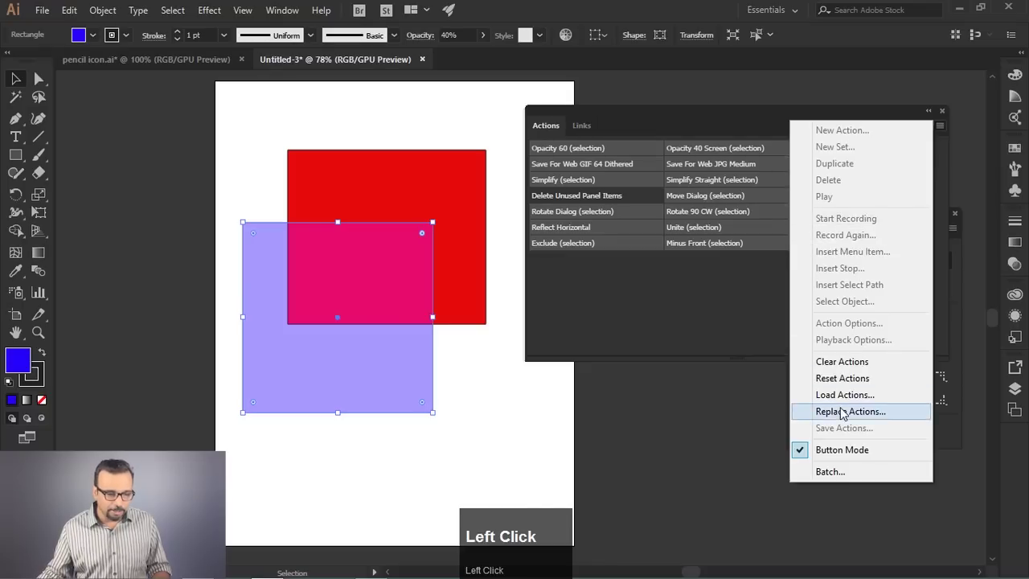
Step: Return the Actions panel to list view and collapse the Default Actions set
left_click(835, 454)
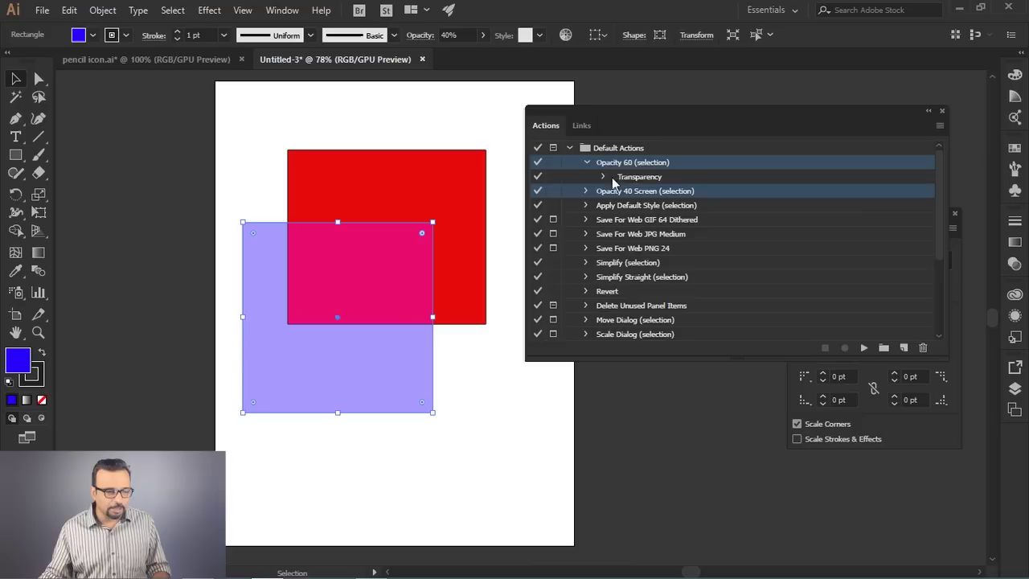
left_click(573, 151)
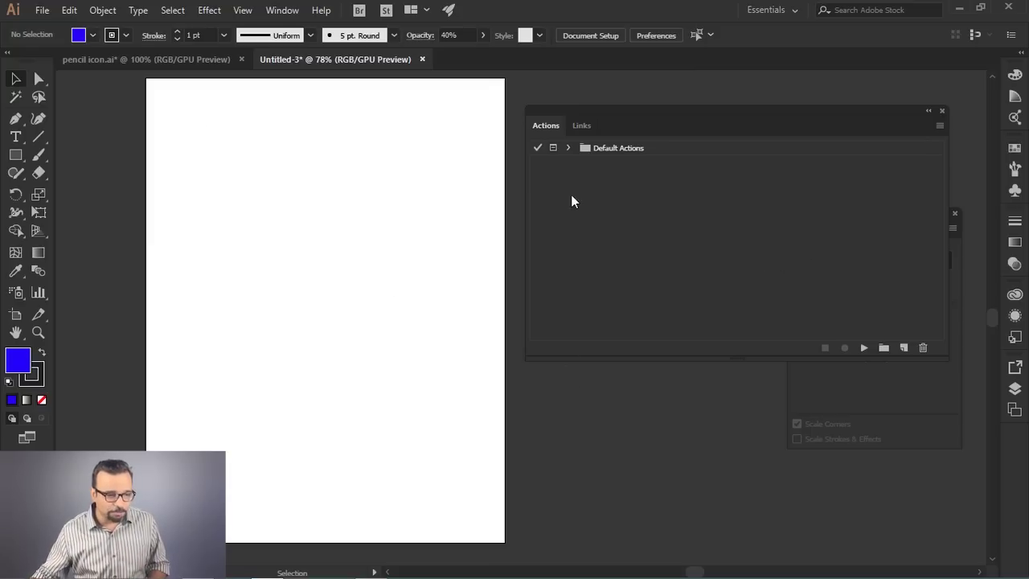
Step: Create a new action set and name it GFXMentor
left_click(572, 152)
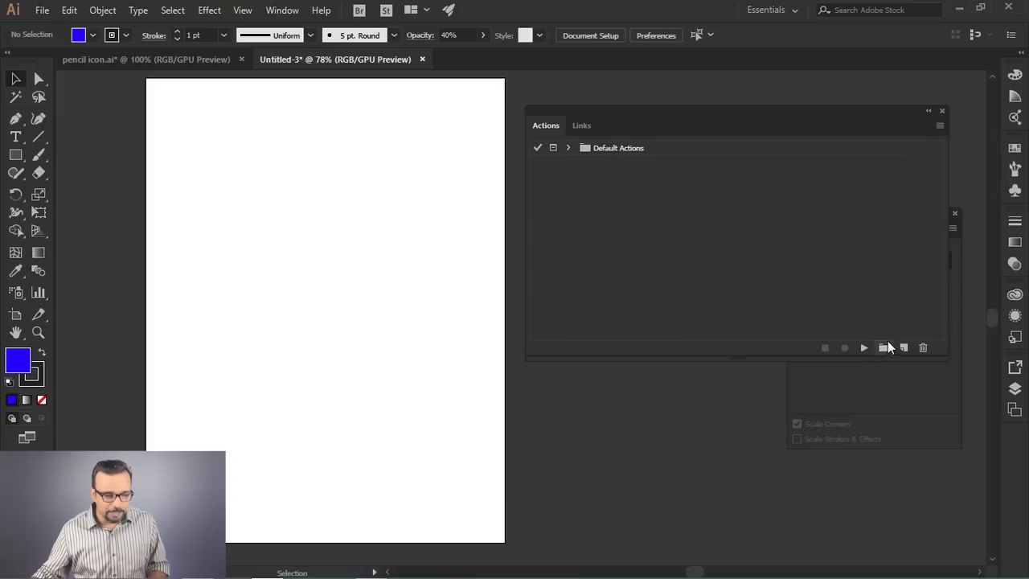
left_click(887, 354)
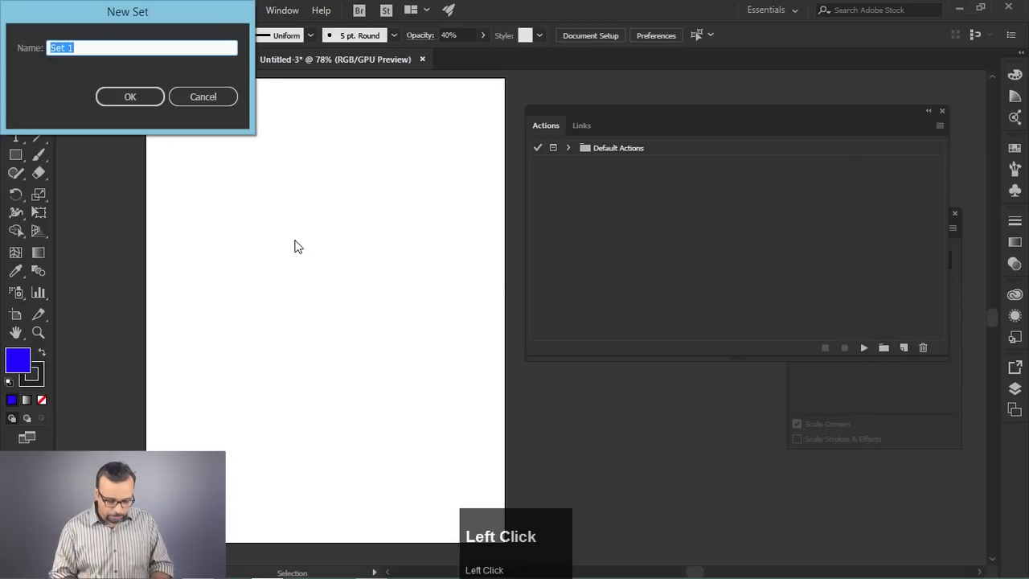
key("shift+g")
key("shift+f")
key("shift+x")
key("shift+m")
type("en")
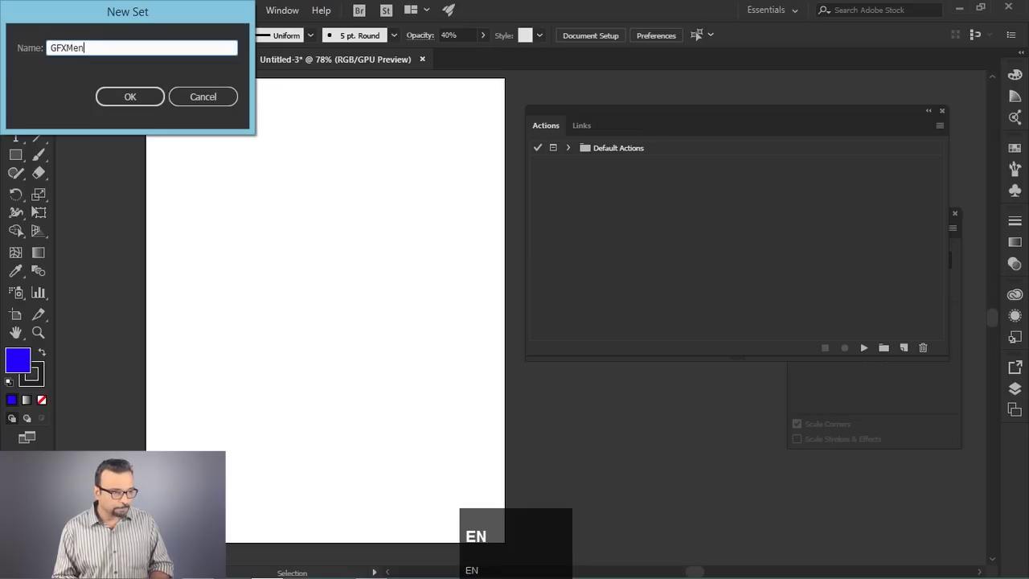
type("or")
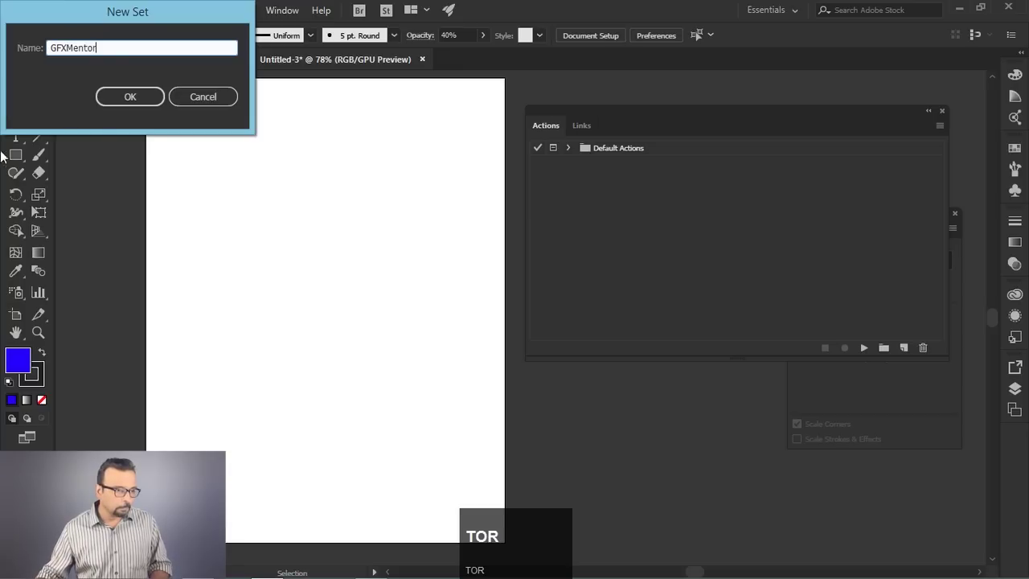
left_click(144, 104)
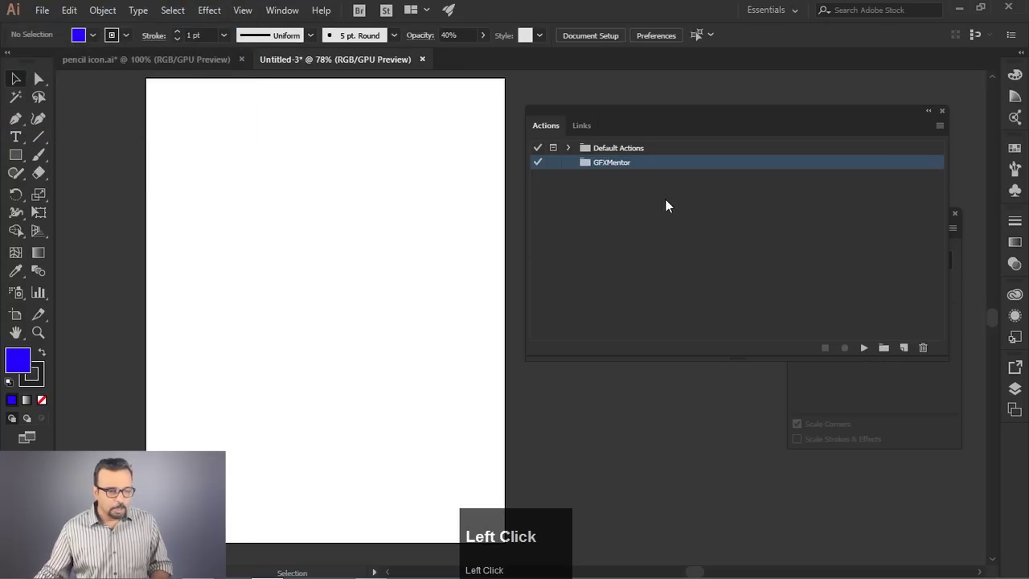
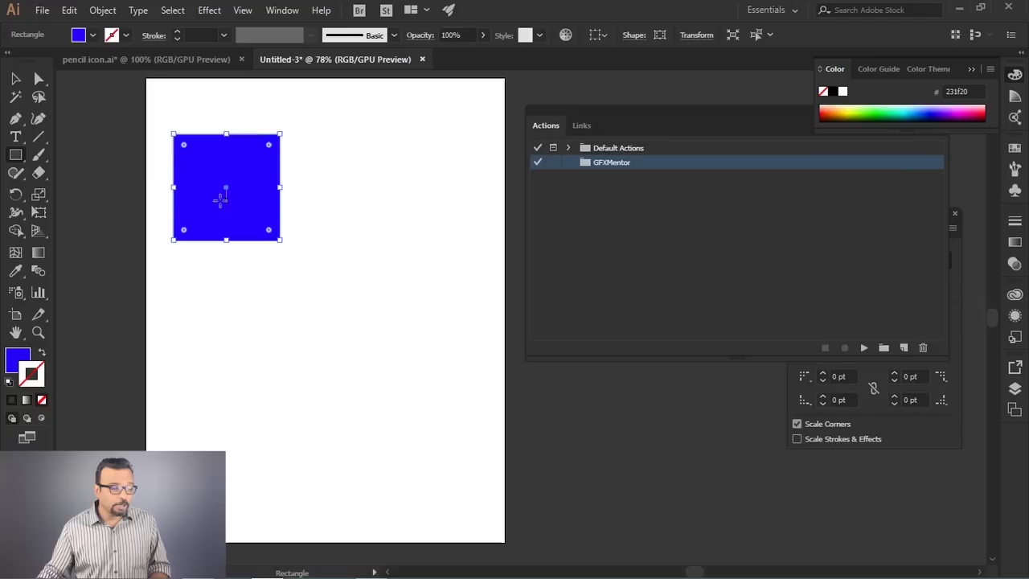
Step: Draw a solid blue square near the top-left of the artboard
left_click(13, 362)
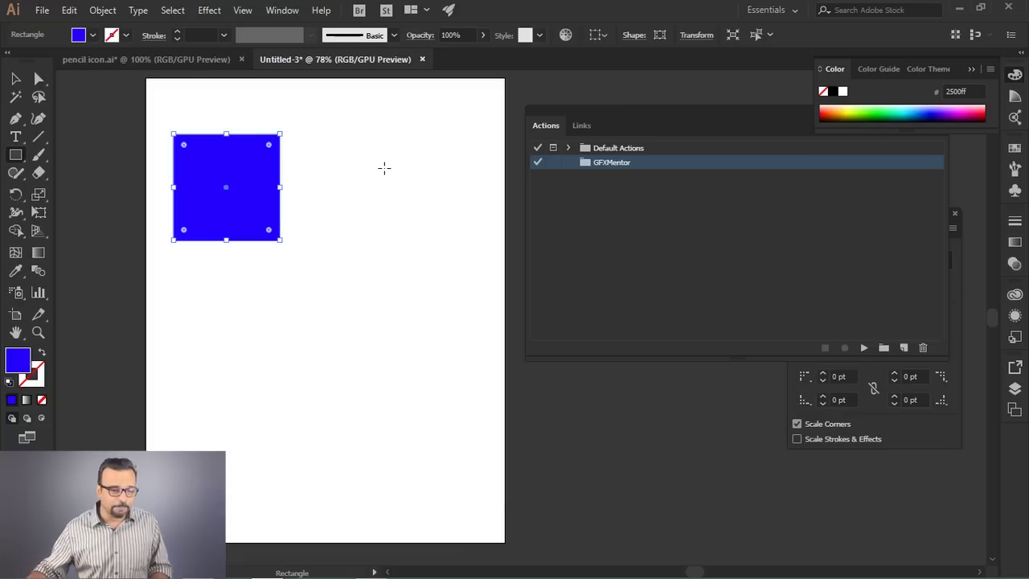
Step: Create a new action in GFXMentor named 'icon sizes'
left_click_drag(676, 116, 813, 350)
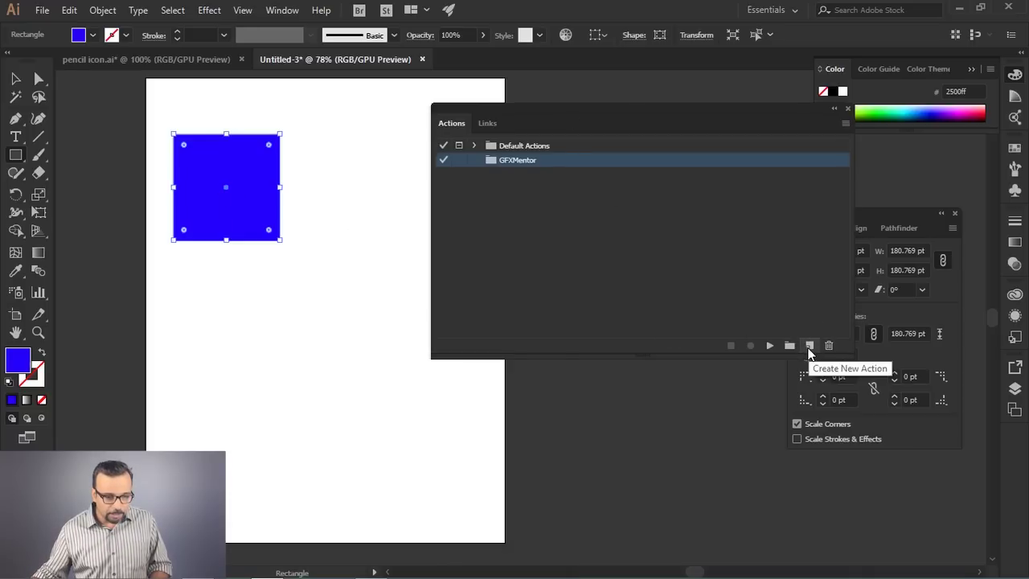
left_click(813, 355)
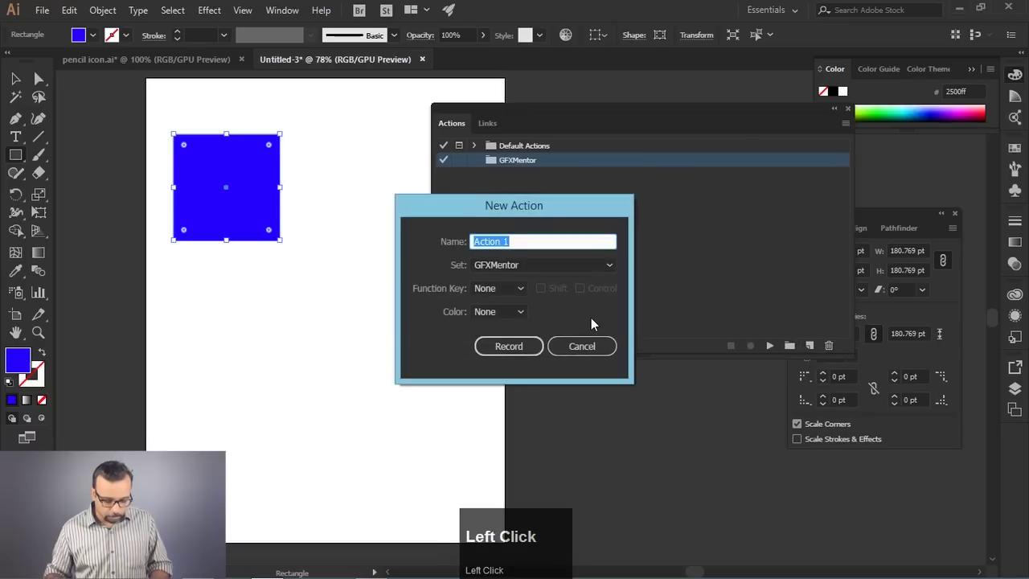
type("icon")
key("space")
type("sizes")
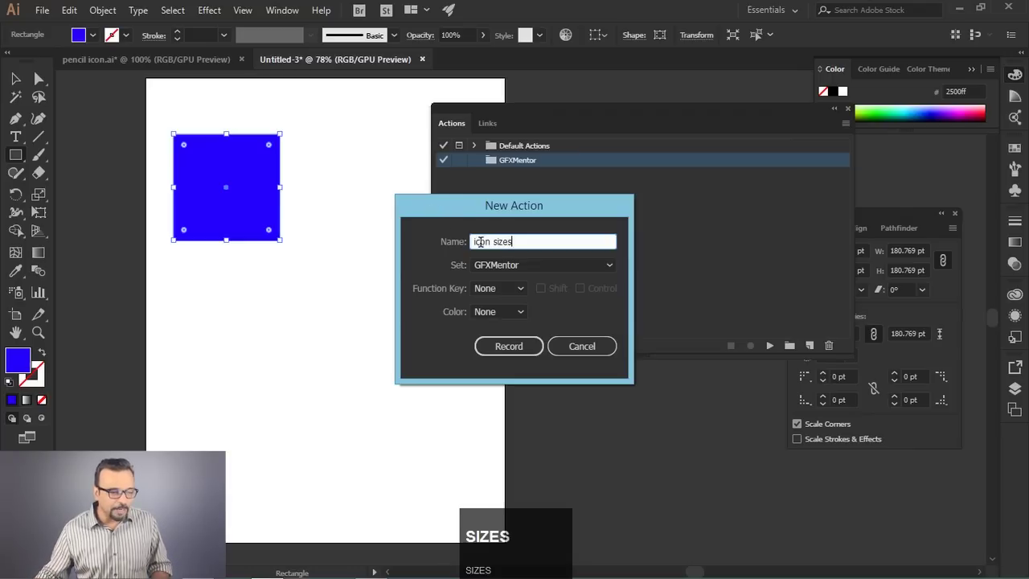
left_click_drag(503, 213, 526, 248)
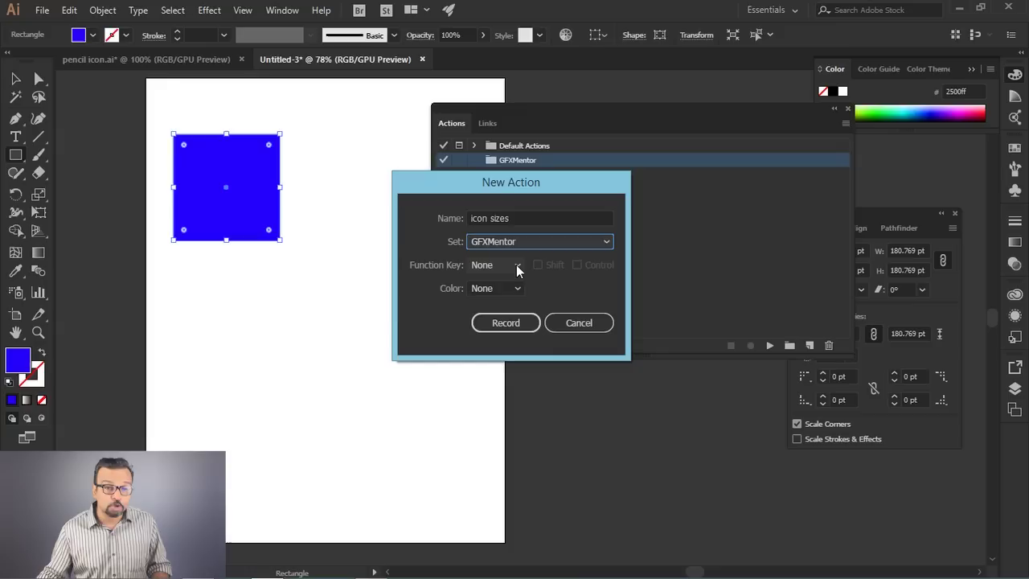
Step: Assign the action the Shift+F2 shortcut and a Red label colour
left_click(522, 270)
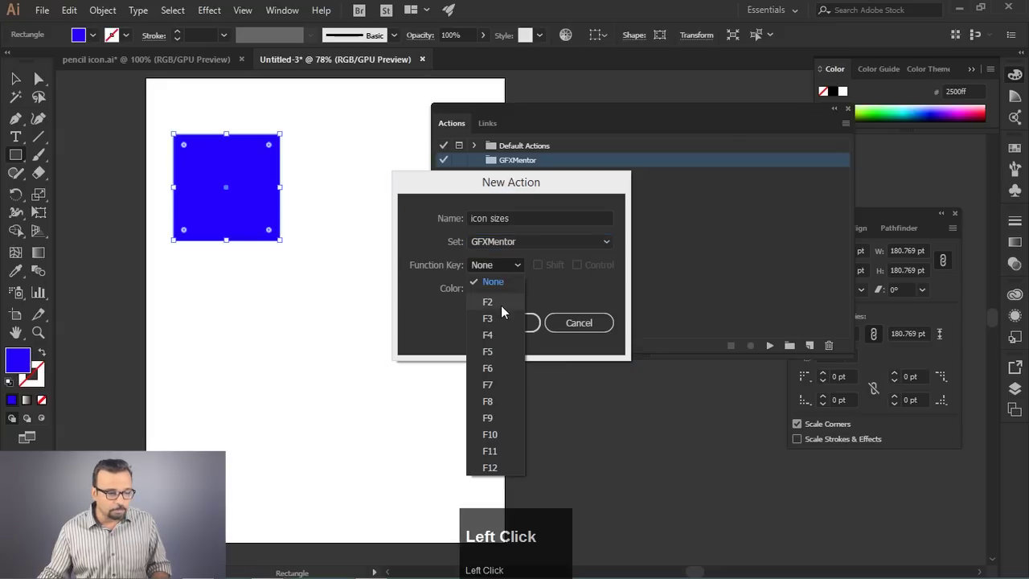
left_click(503, 308)
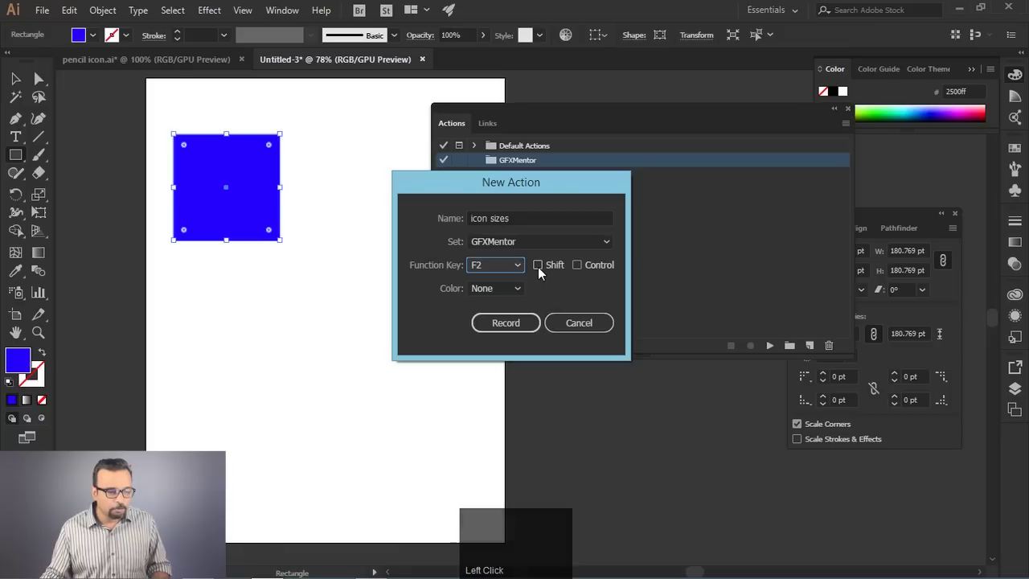
left_click(543, 271)
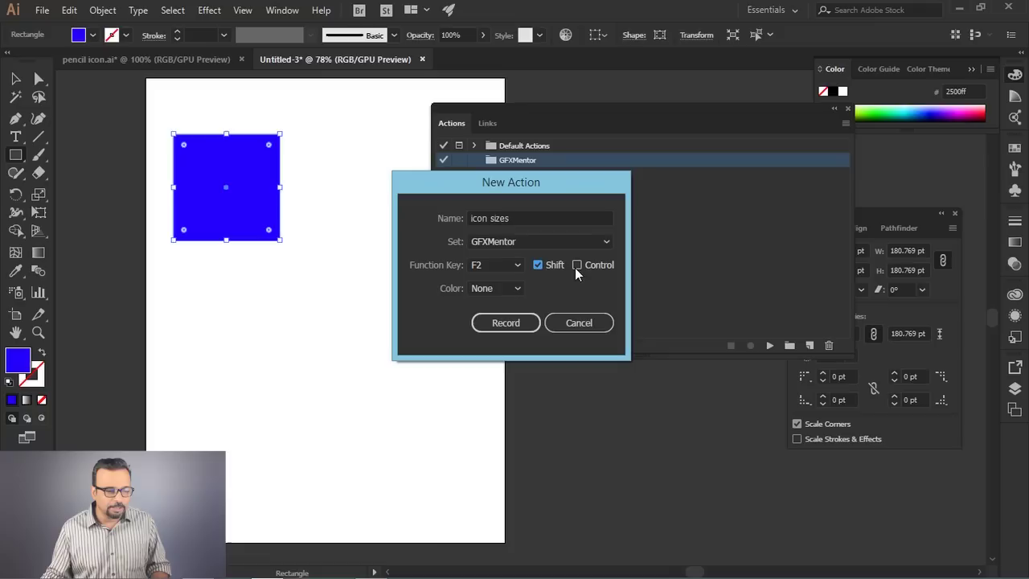
left_click(548, 270)
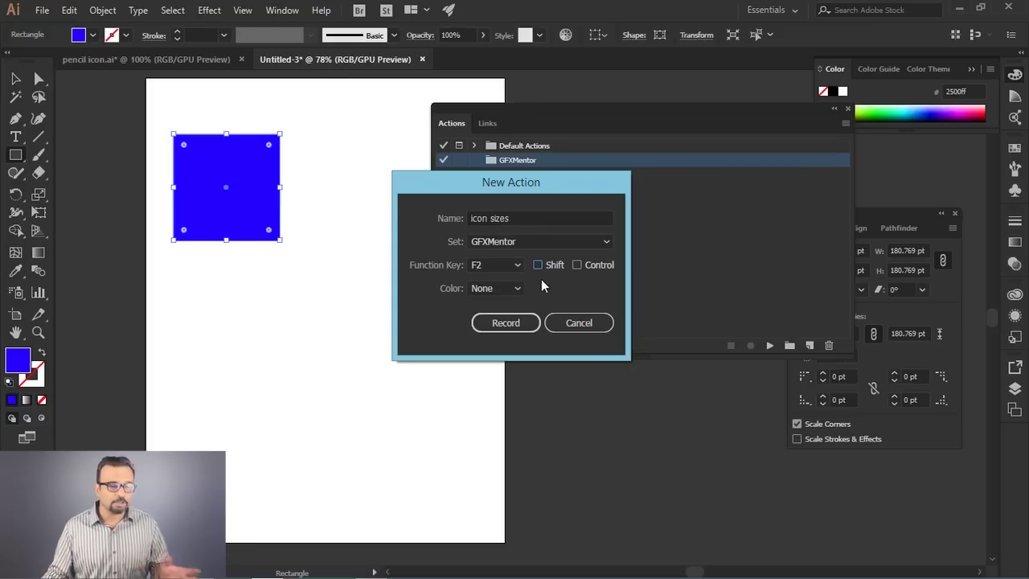
left_click(541, 272)
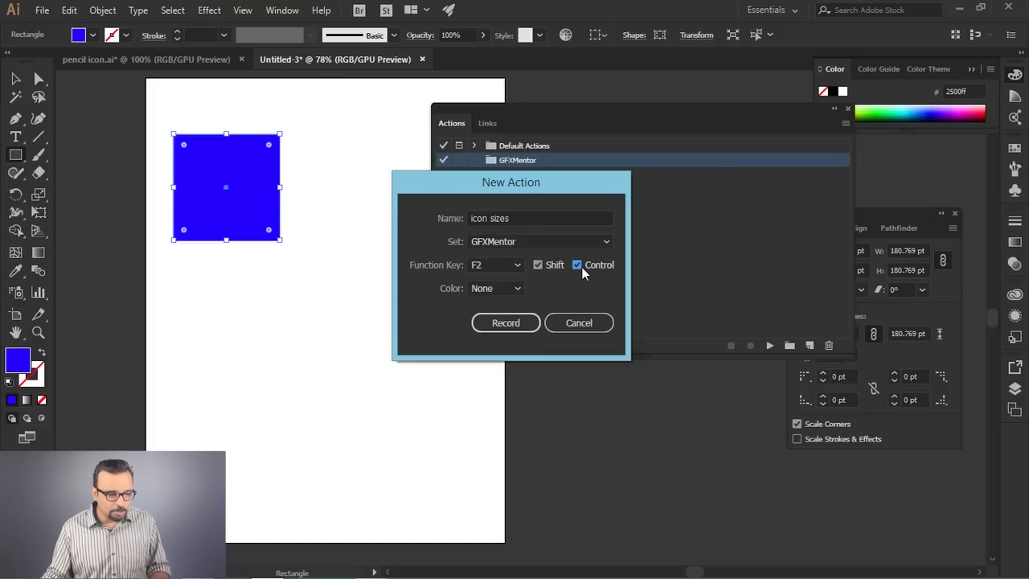
left_click(580, 271)
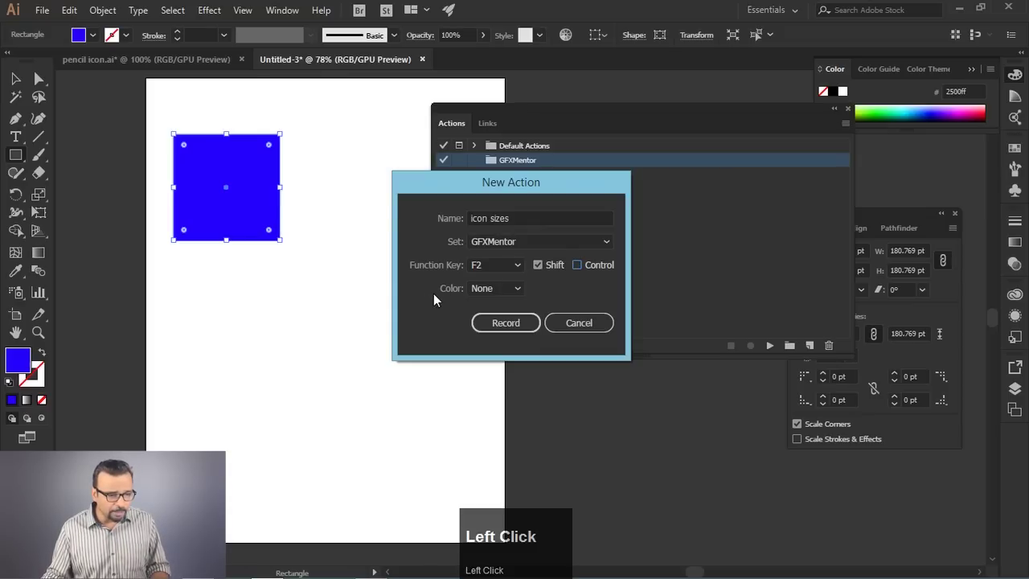
left_click(520, 290)
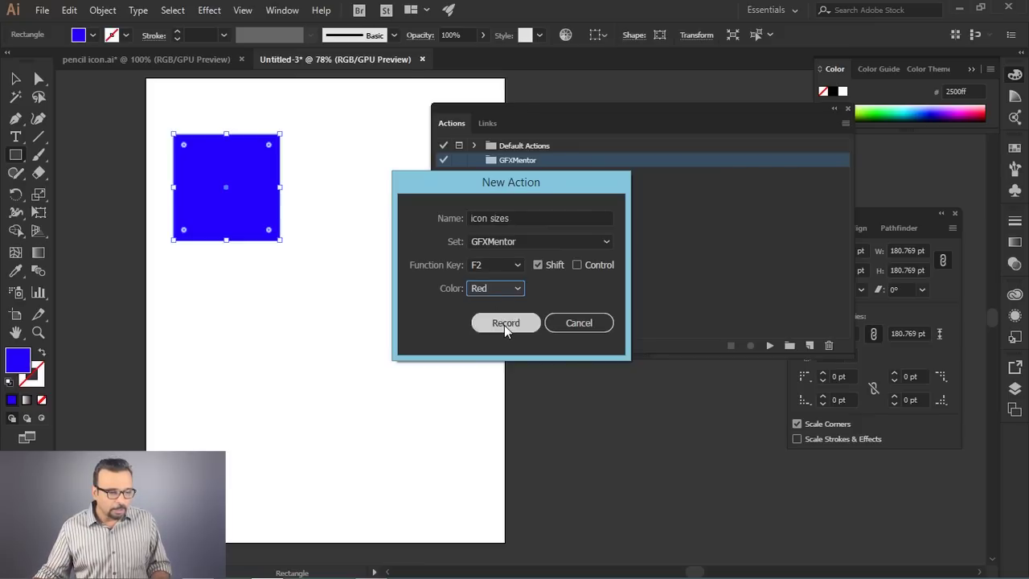
Step: Start recording and resize the blue square to 32 × 32 pt via the Transform panel
left_click(510, 330)
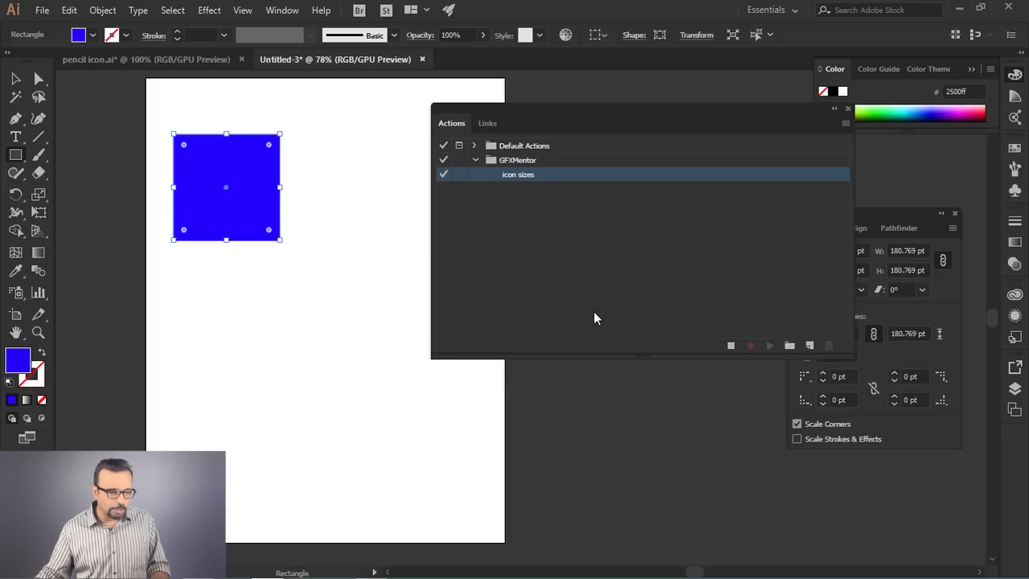
left_click_drag(898, 217, 541, 264)
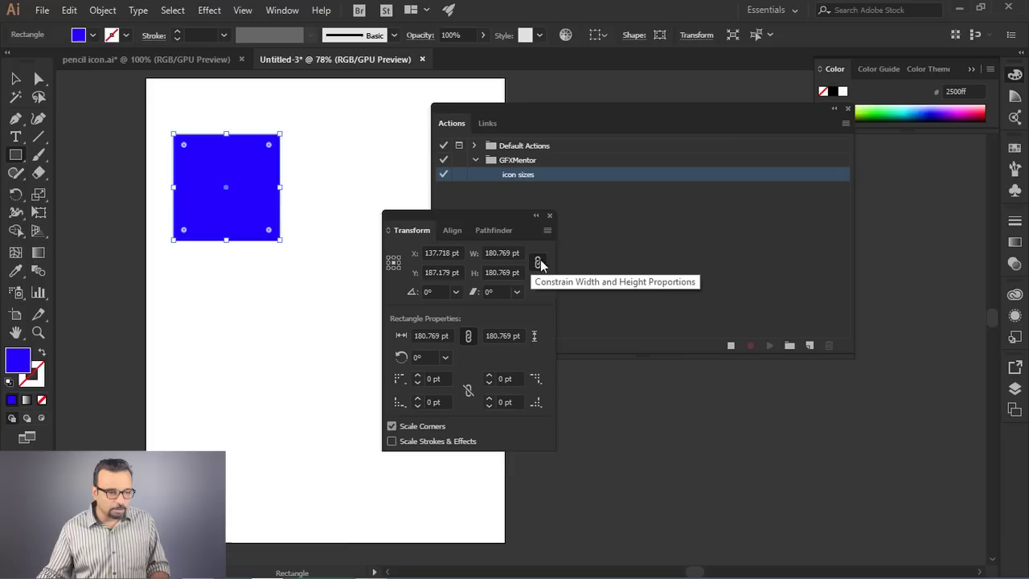
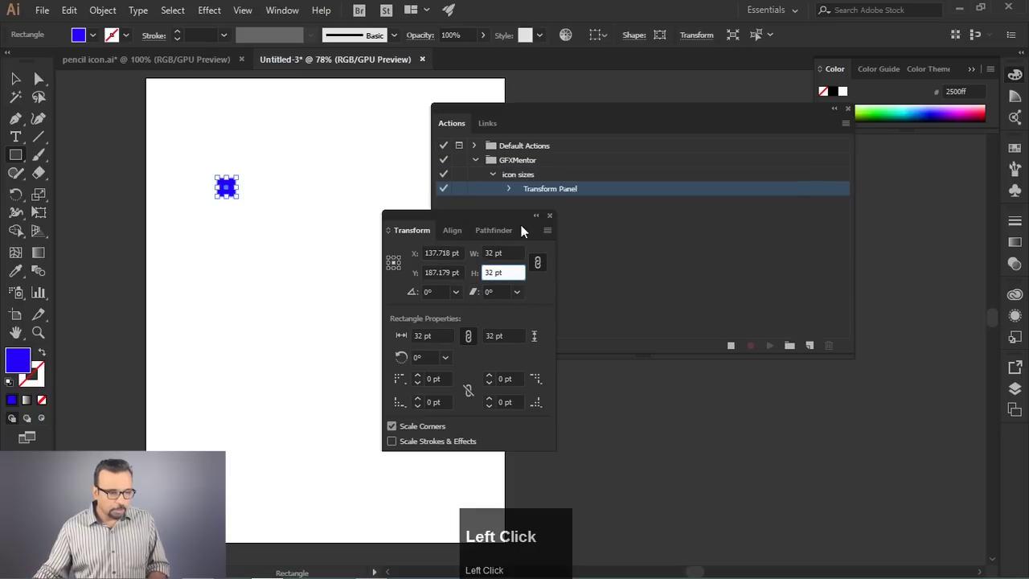
left_click_drag(494, 218, 18, 77)
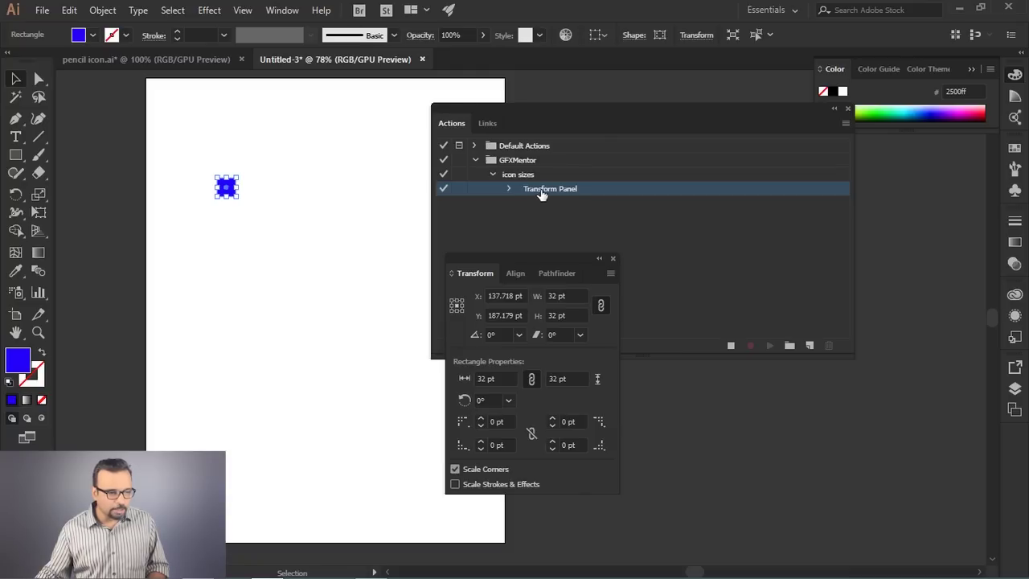
Step: Record a Transform Each step scaling a copy of the square, producing the 64 pt copy to the right
right_click(229, 188)
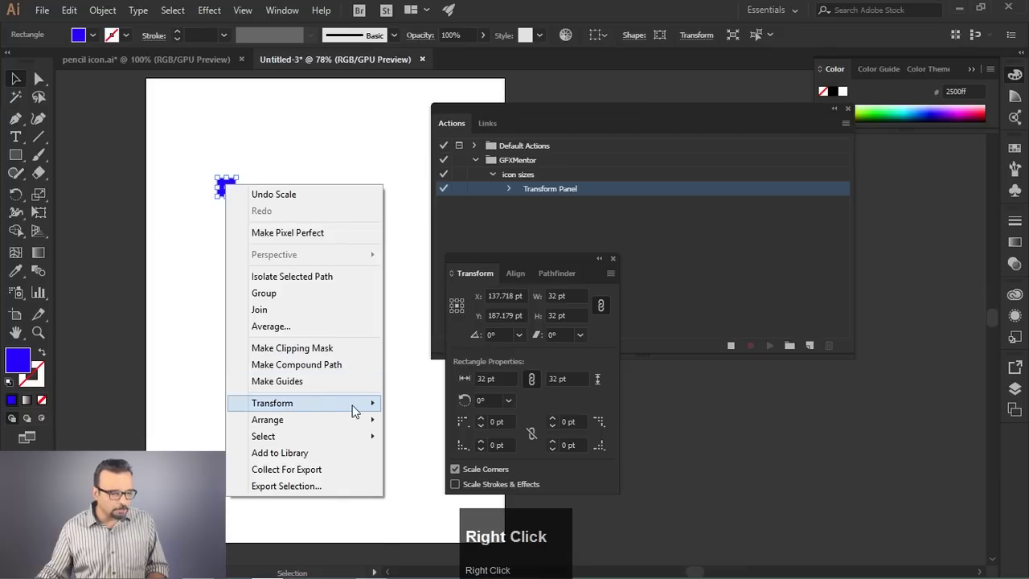
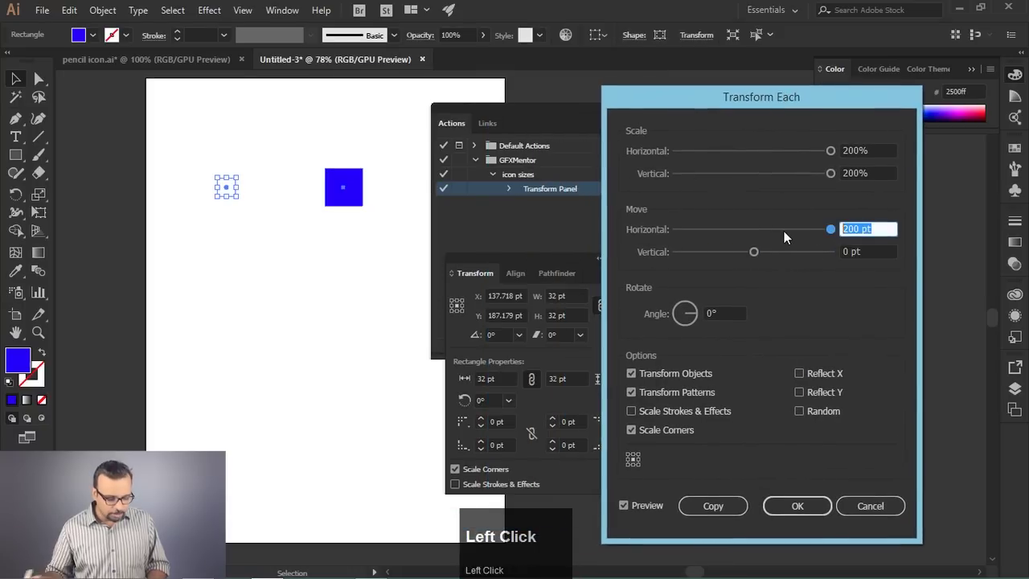
type("150")
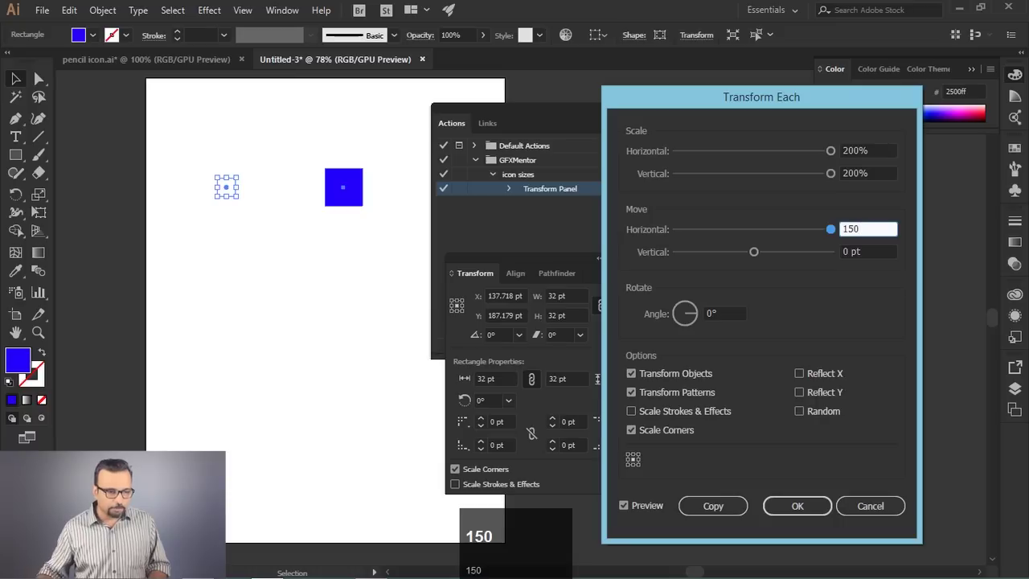
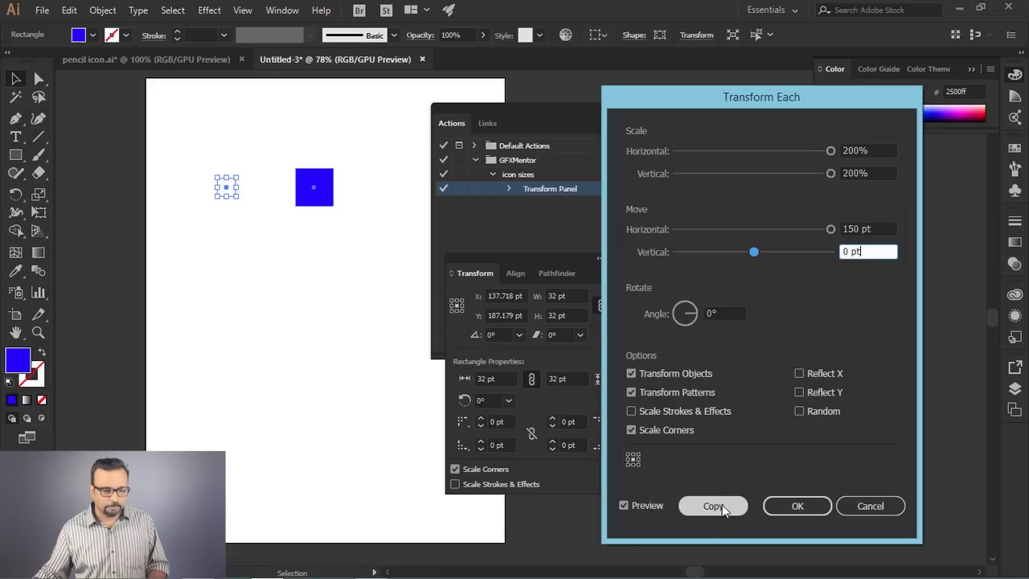
left_click(726, 510)
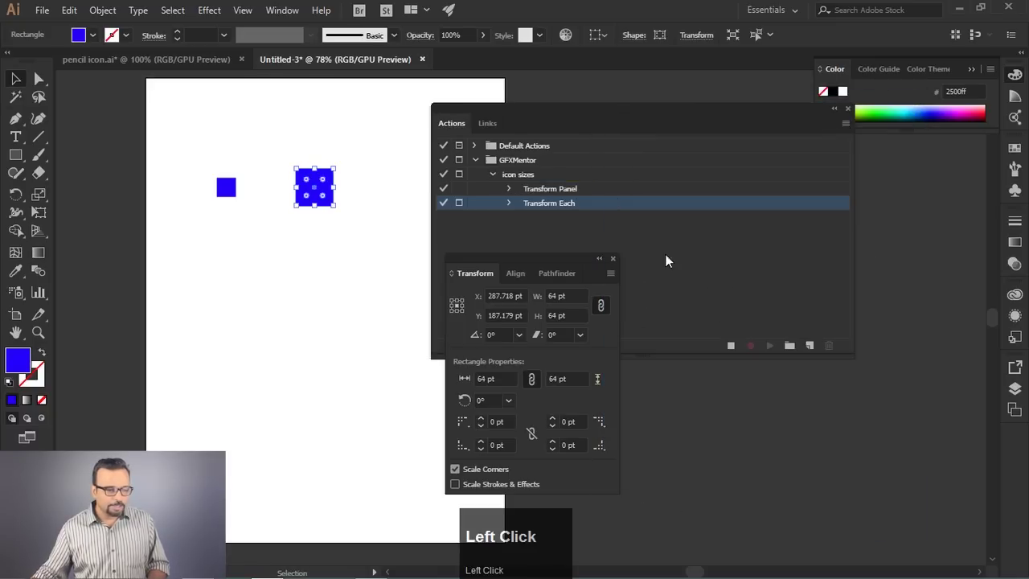
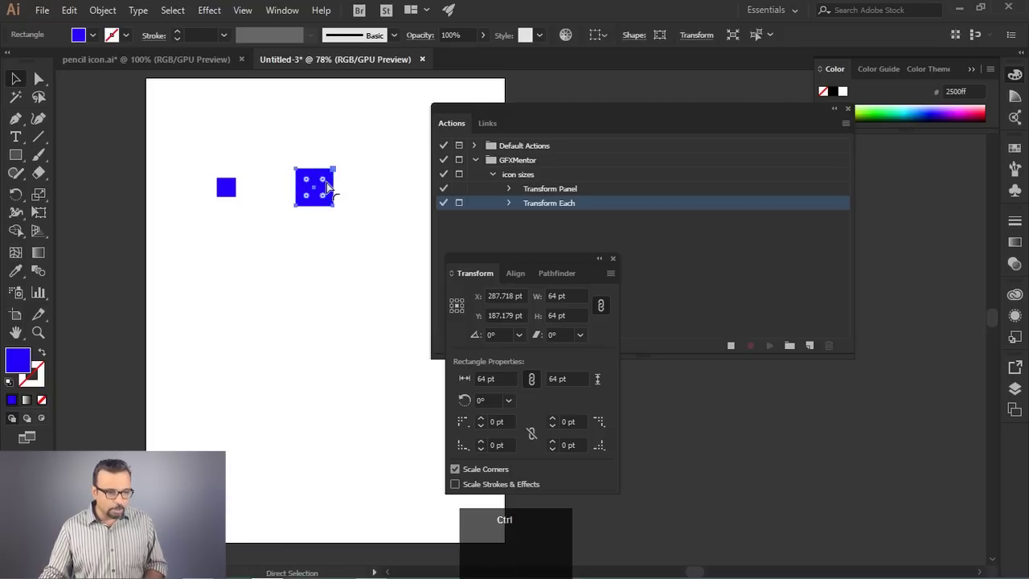
Step: Repeat the transform with Ctrl+D to add 128 pt and 256 pt square copies
key("ctrl+d")
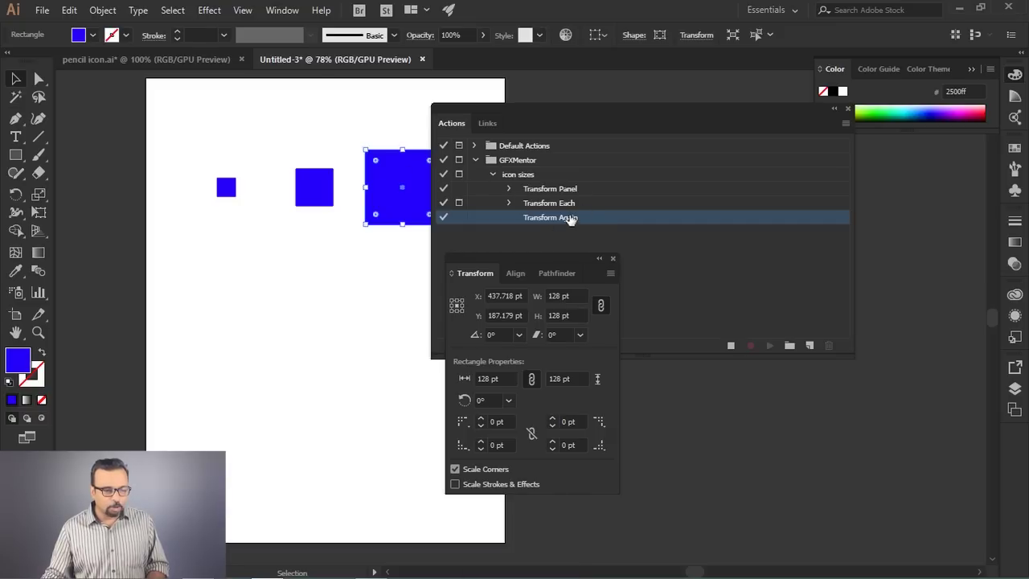
key("ctrl+d")
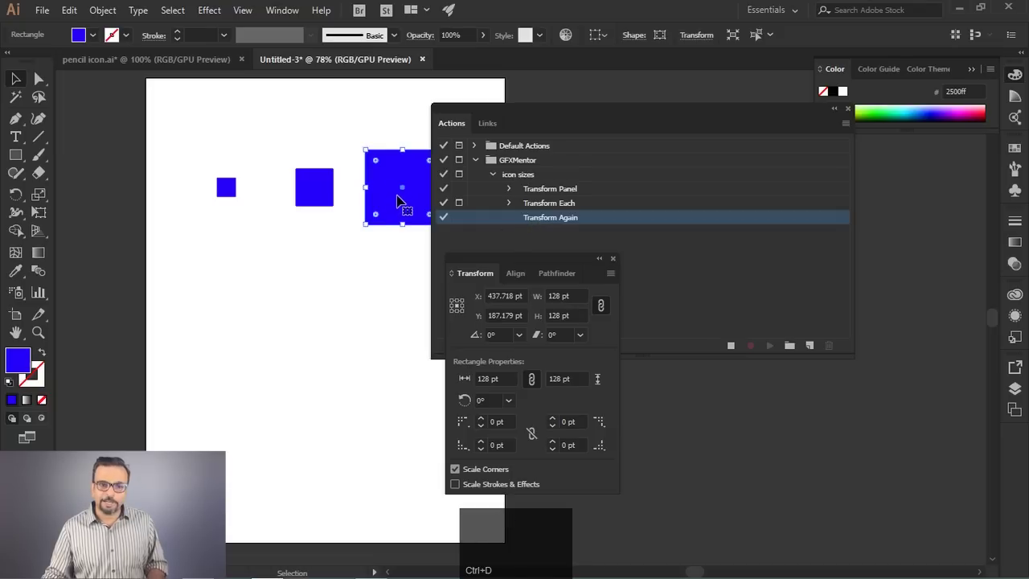
key("ctrl+d")
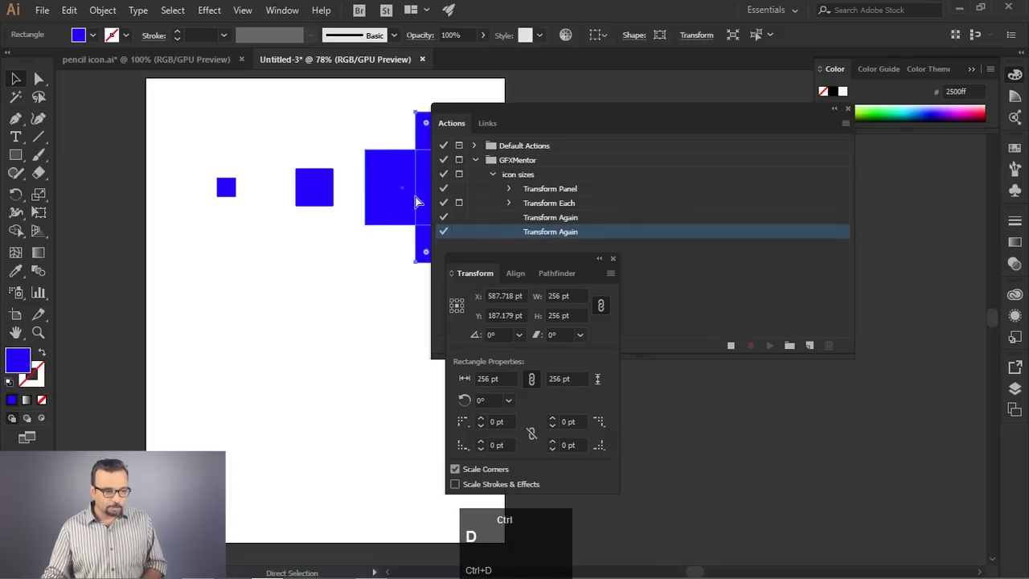
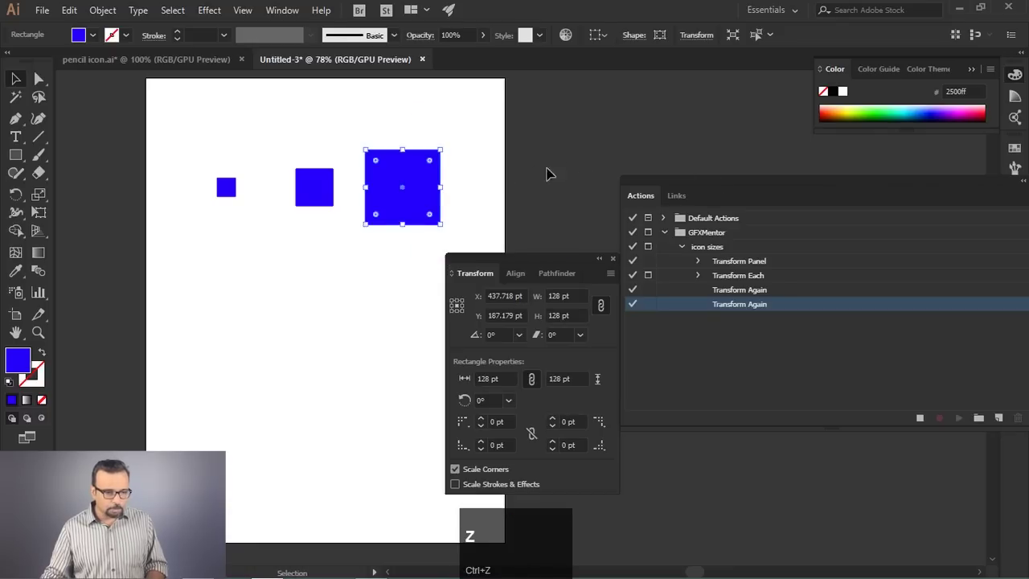
Step: Move the Actions panel list nearer the artwork to work on the icon sizes action
left_click_drag(770, 185, 759, 360)
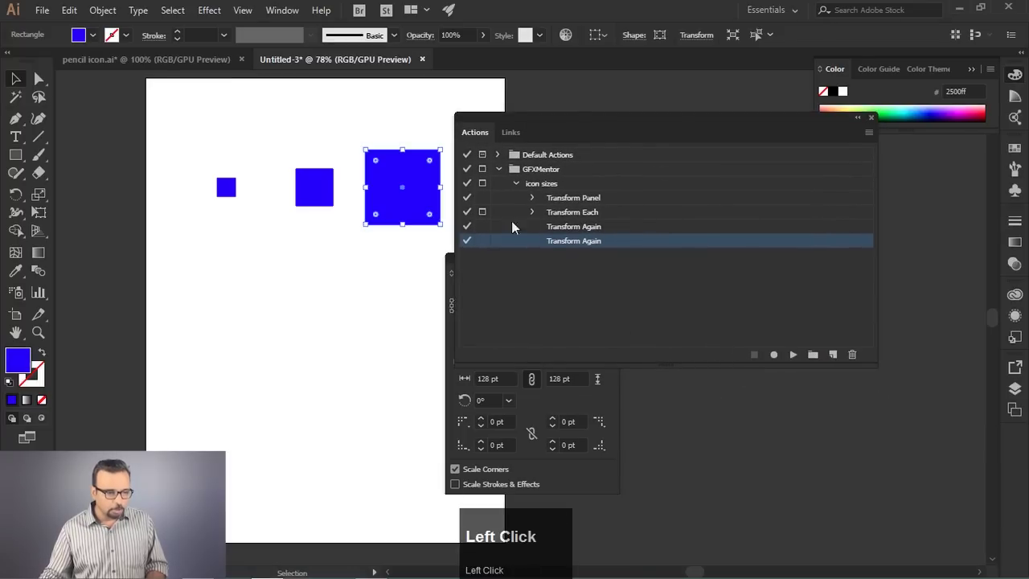
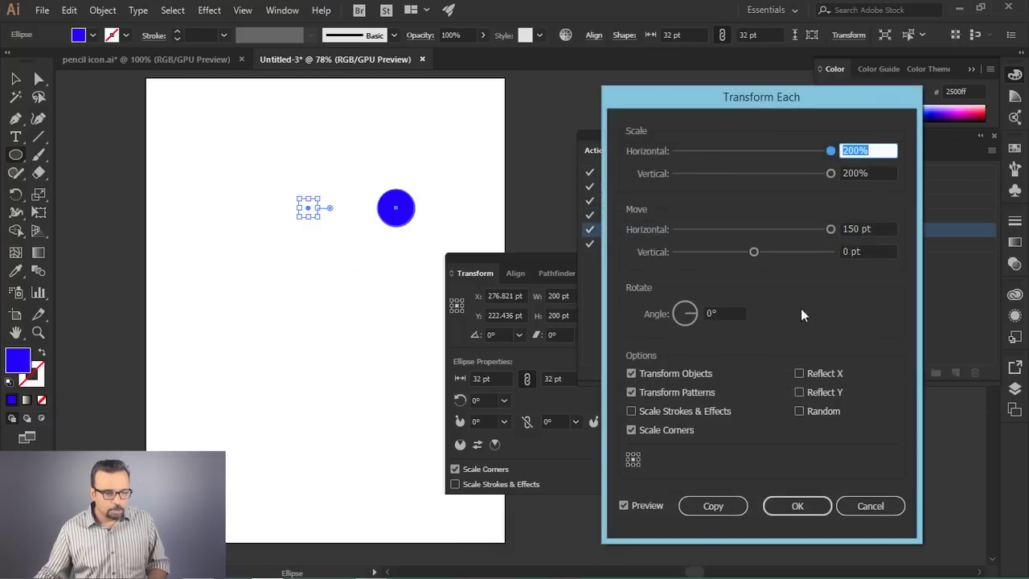
Step: Turn off the dialog toggle beside Transform Each so the scaling step runs unattended
left_click_drag(745, 101, 631, 487)
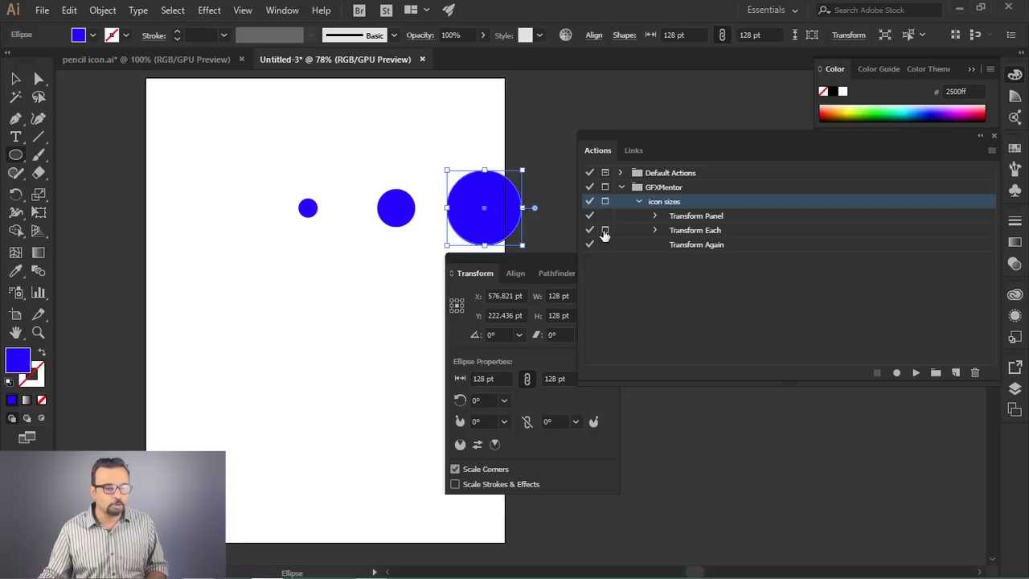
left_click(609, 238)
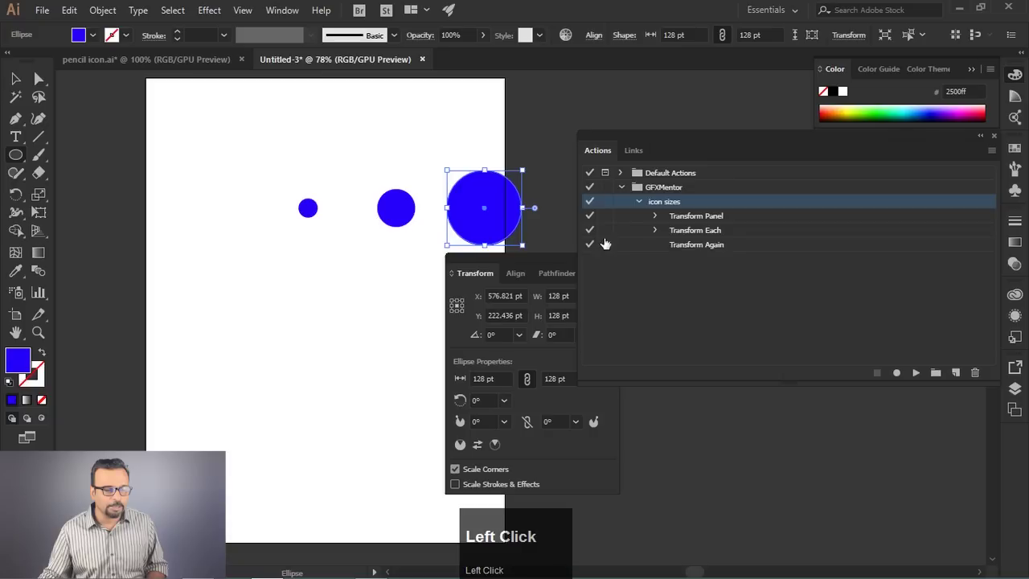
Step: Clear the earlier circle copies and replay icon sizes via Shift+F2, making 32, 64 and 128 pt circles
key("ctrl+a")
key("Delete")
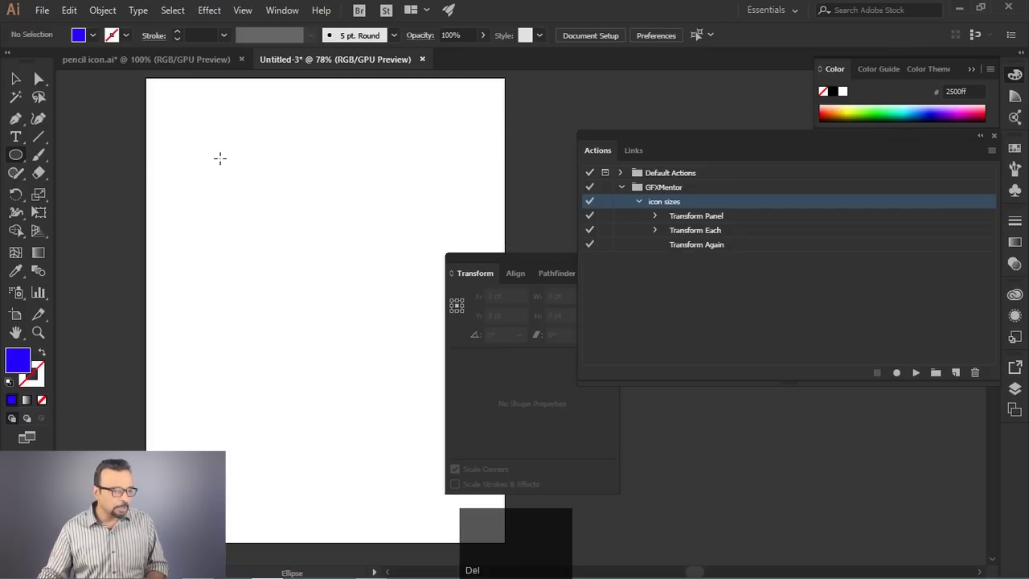
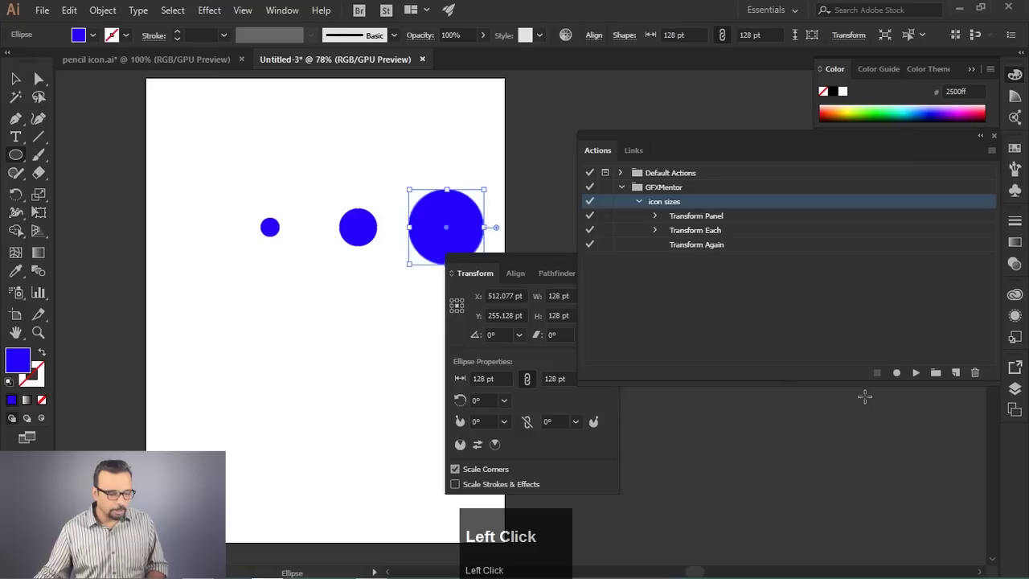
key("ctrl+z")
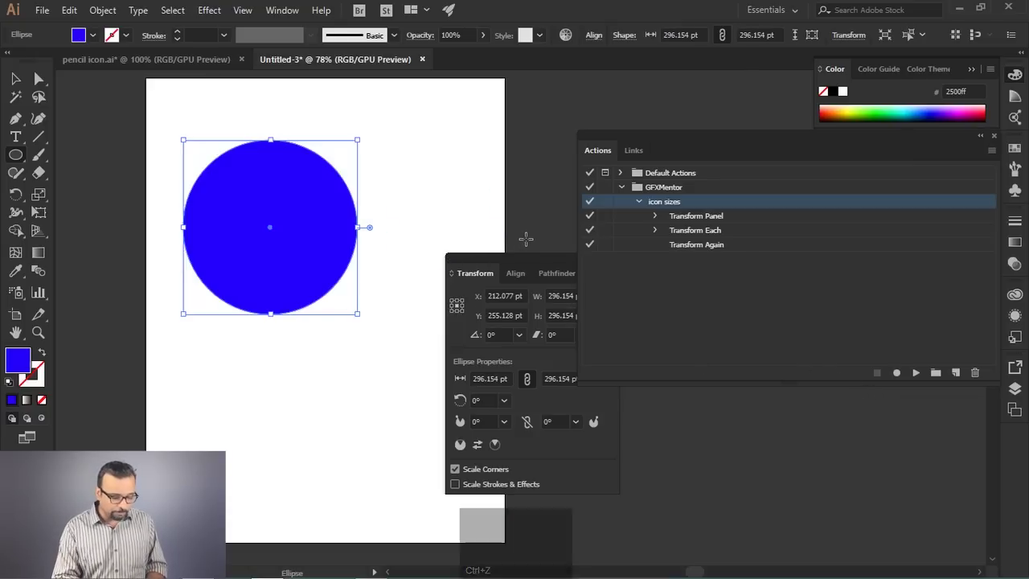
key("ctrl+shift+z")
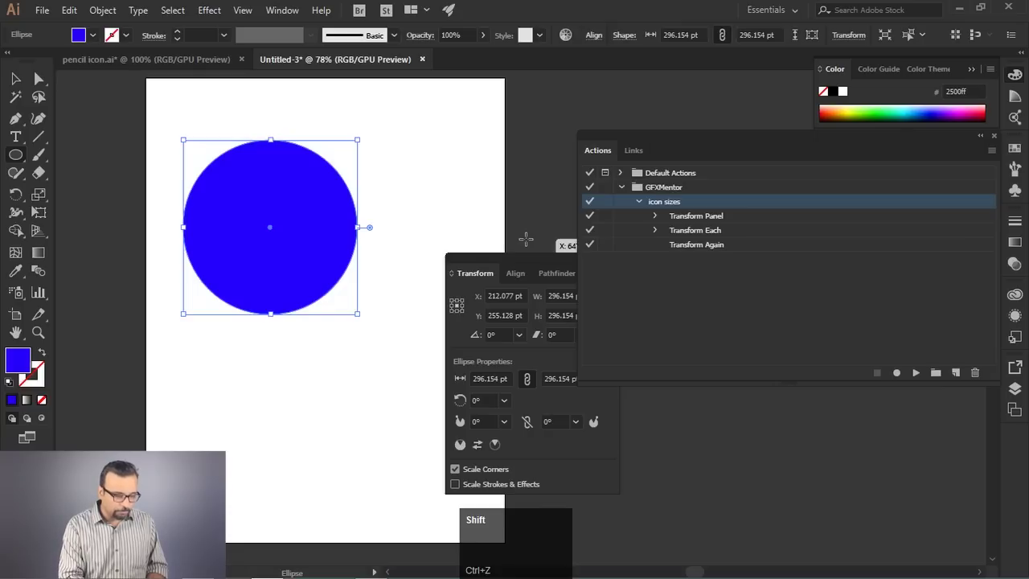
key("shift+F2")
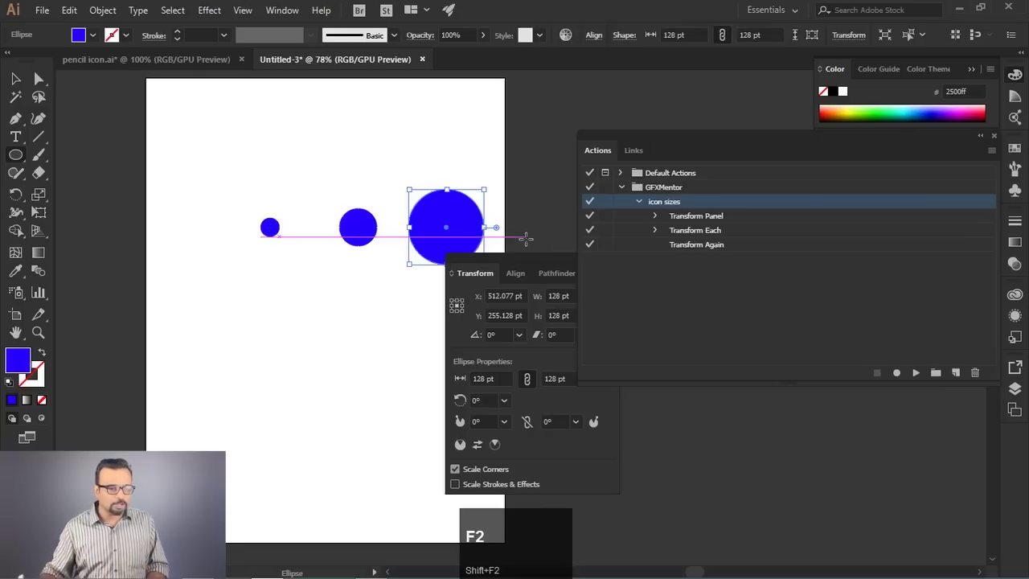
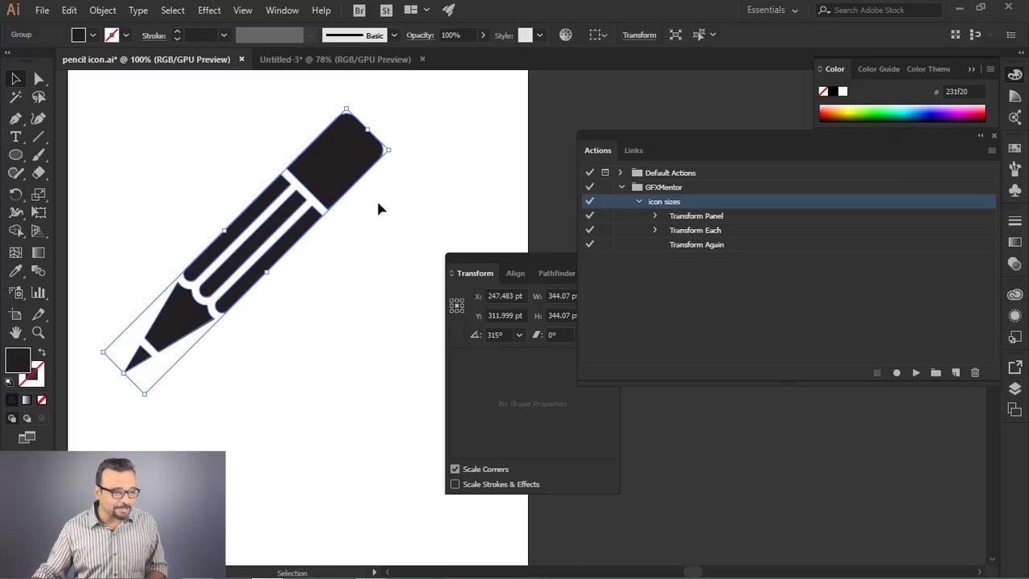
Step: Run icon sizes (Shift+F2) on the pencil group, producing three copies with the largest at 128 pt
left_click_drag(528, 264, 560, 250)
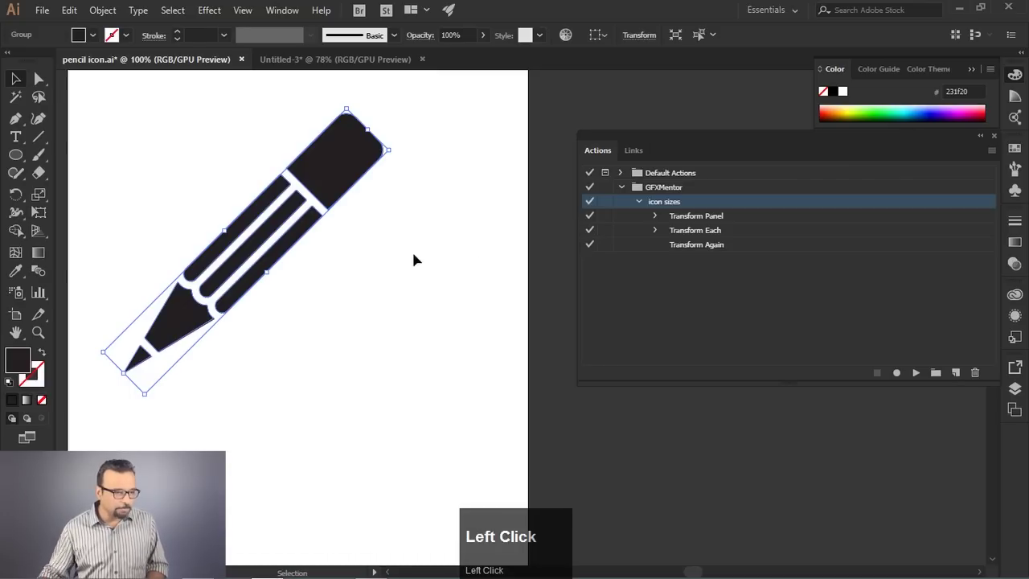
key("shift+F2")
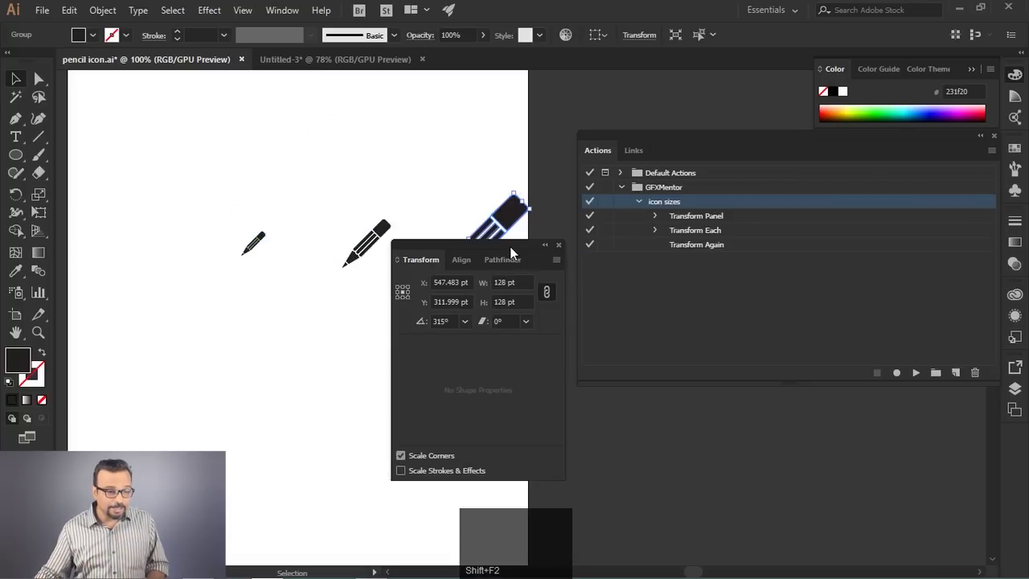
left_click_drag(514, 250, 492, 189)
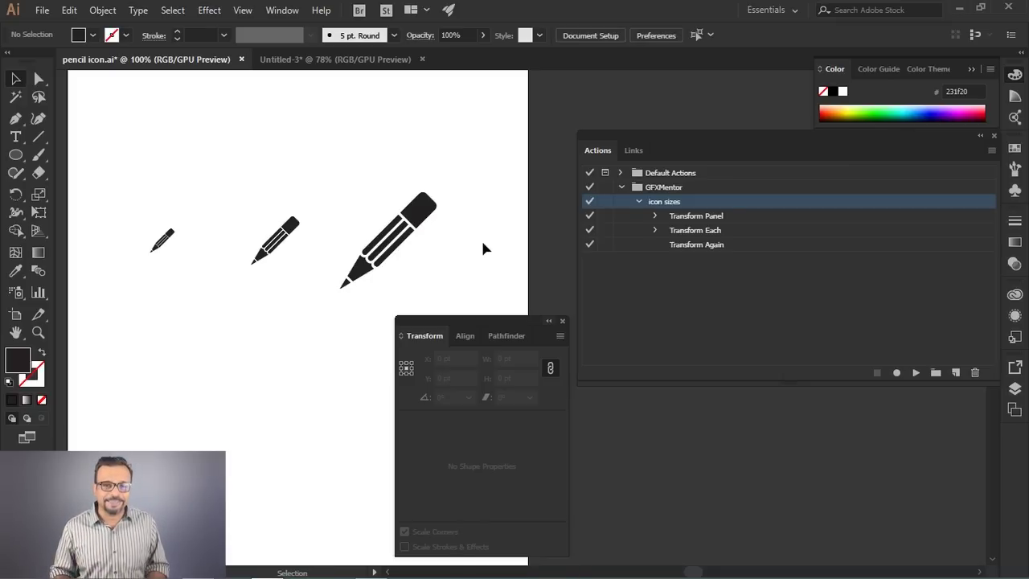
left_click_drag(638, 143, 780, 169)
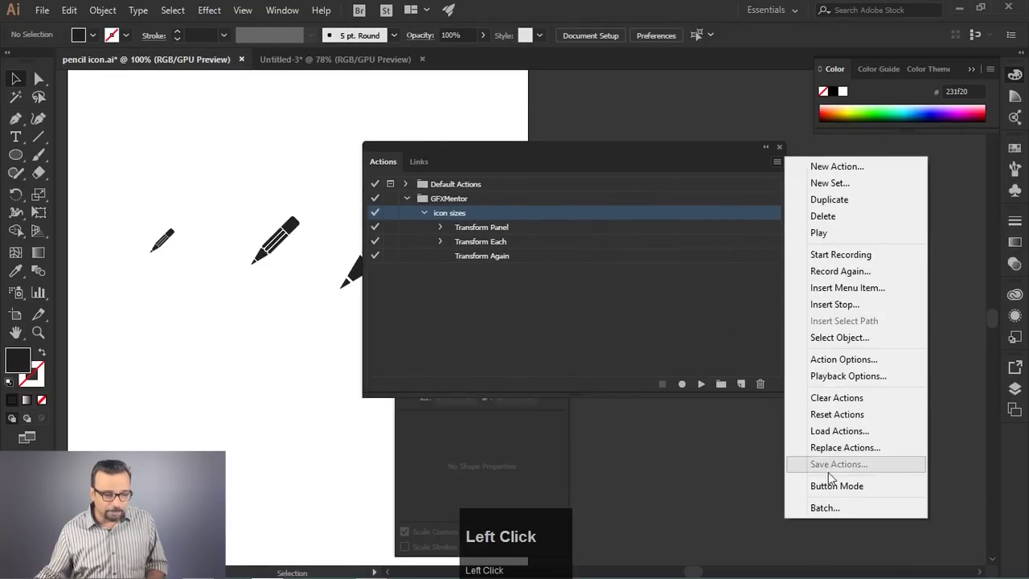
left_click(846, 492)
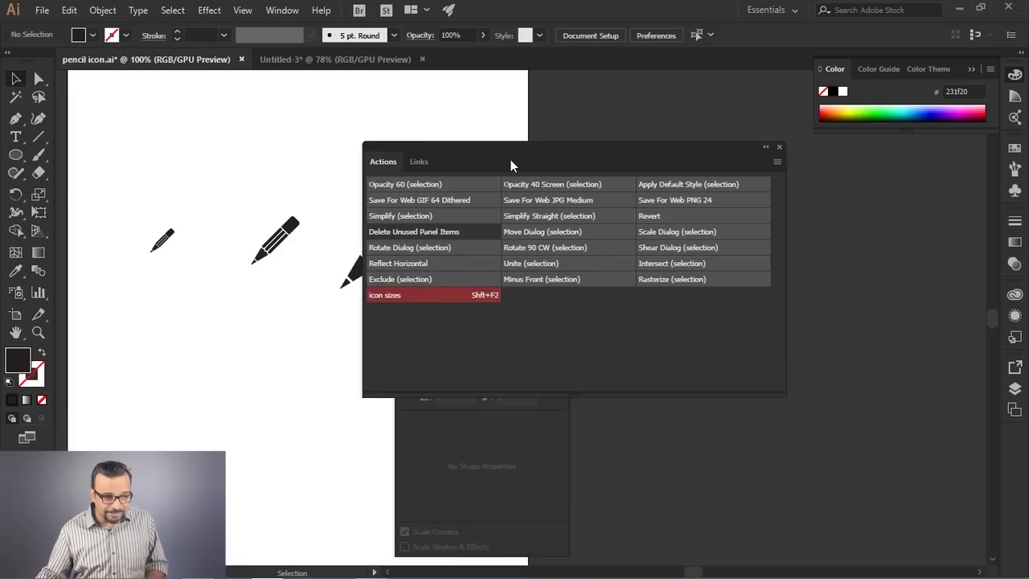
left_click_drag(512, 151, 487, 244)
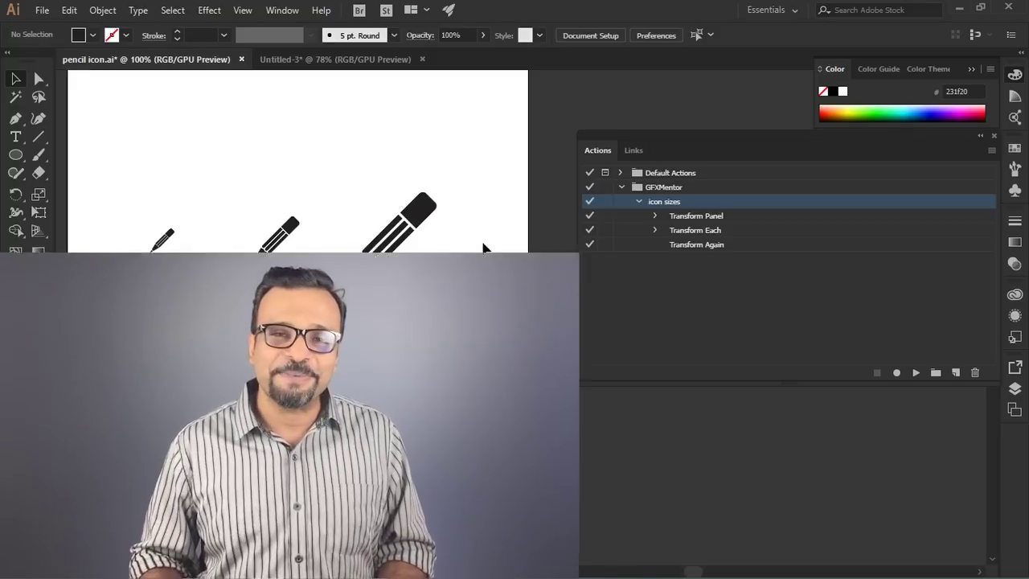